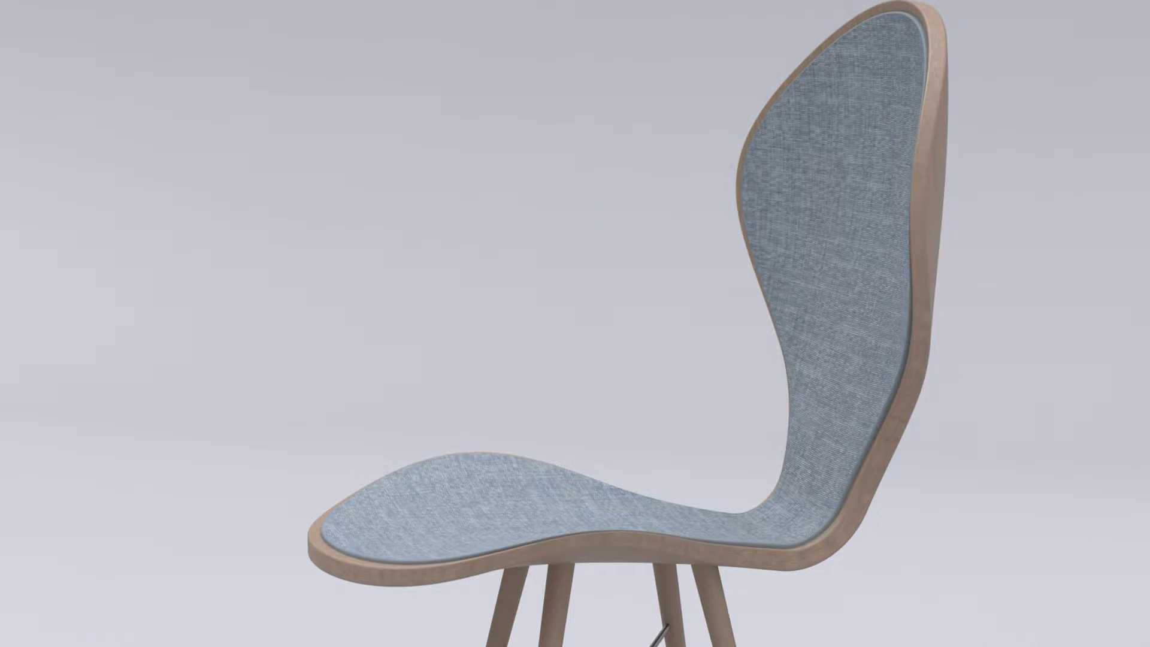
Switch the viewport to the four-view layout.
middle_click(407, 292)
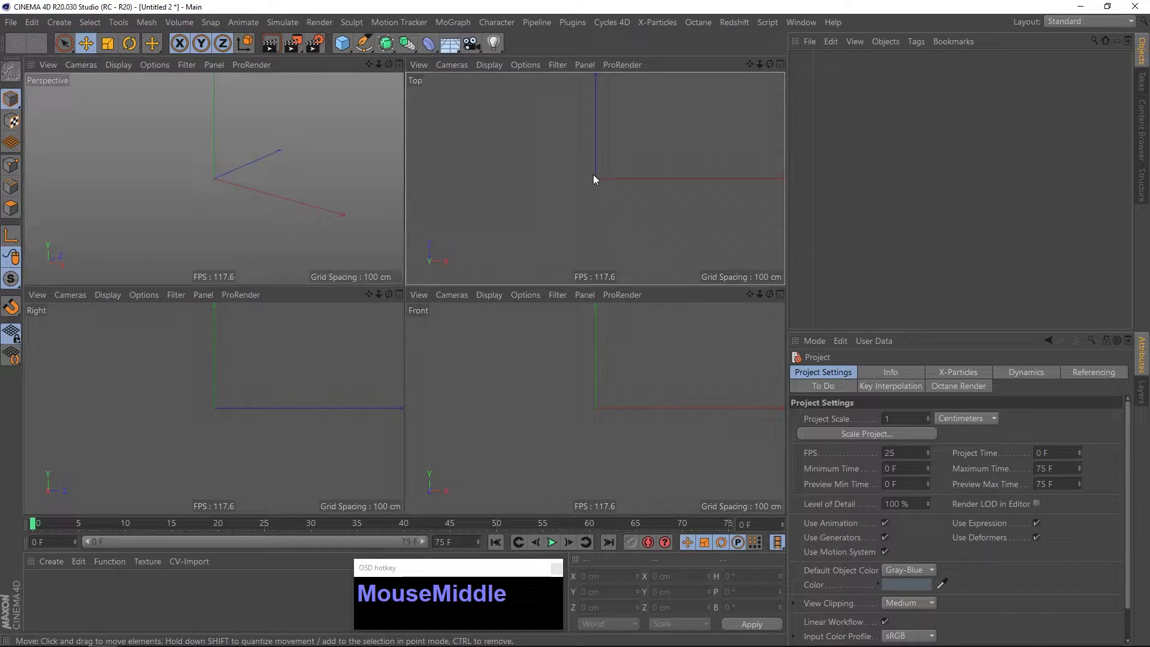
Draw a six-point open zigzag spline for half the chair shell in the Top view.
drag(364, 47, 403, 477)
key(Escape)
click(91, 45)
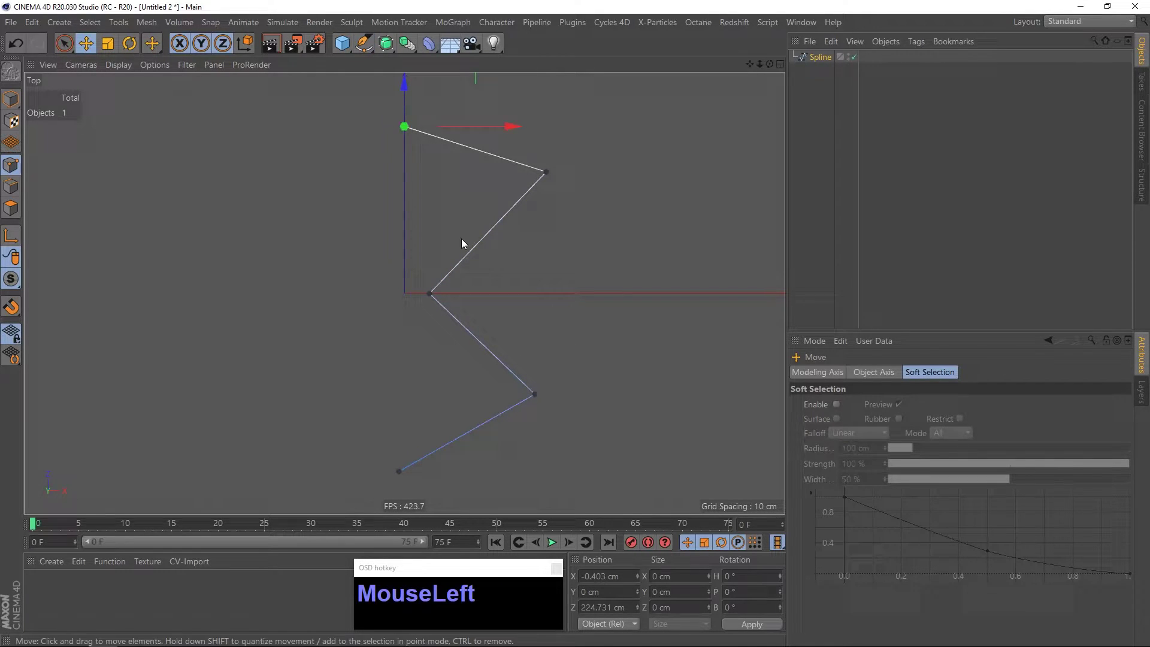
key(KP_0)
click(403, 472)
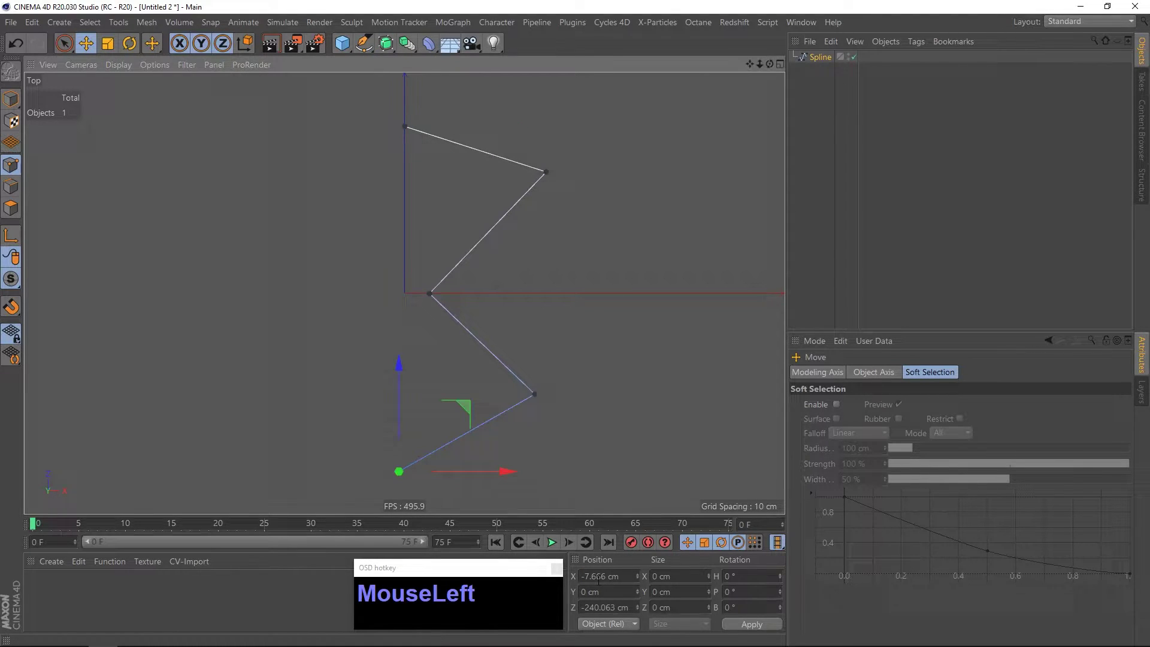
Reposition the zigzag's end point, then maximize the Perspective view.
key(KP_0)
click(17, 99)
middle_click(446, 247)
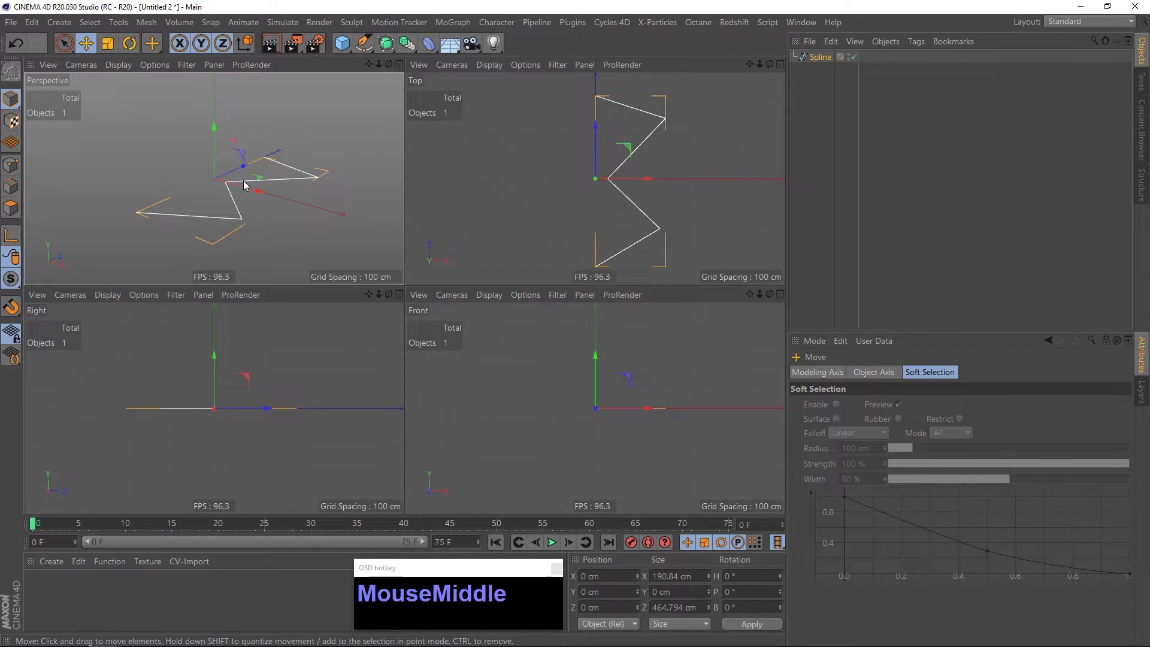
click(444, 330)
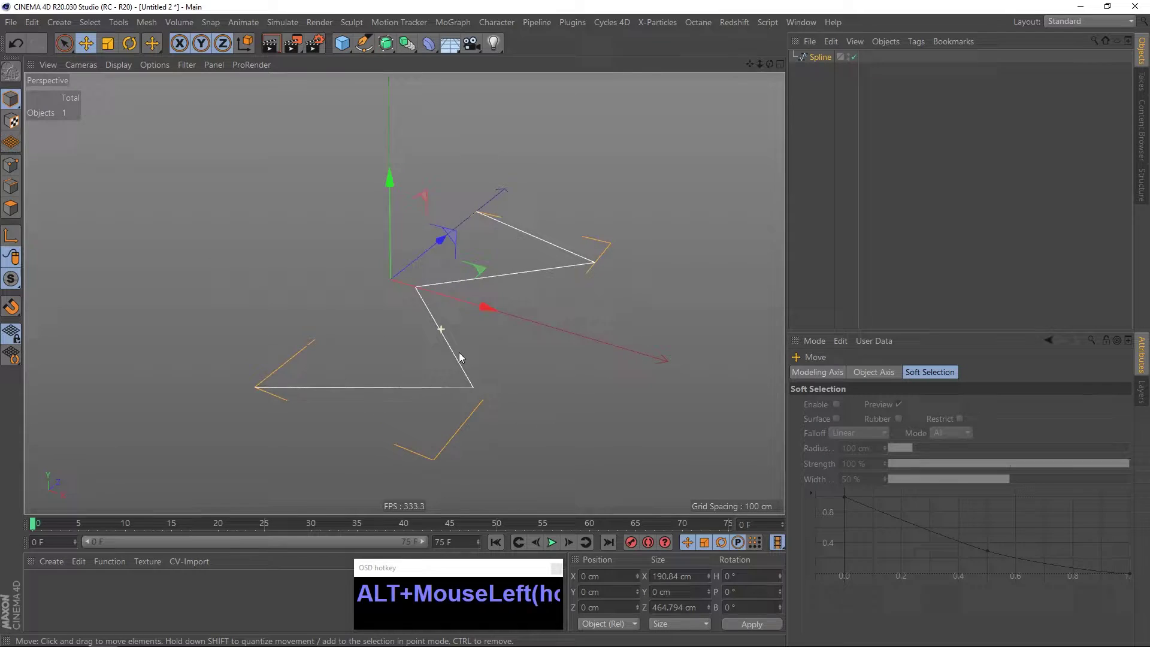
click(361, 51)
Mirror the zigzag with a Symmetry generator and collapse it into one editable spline.
click(407, 53)
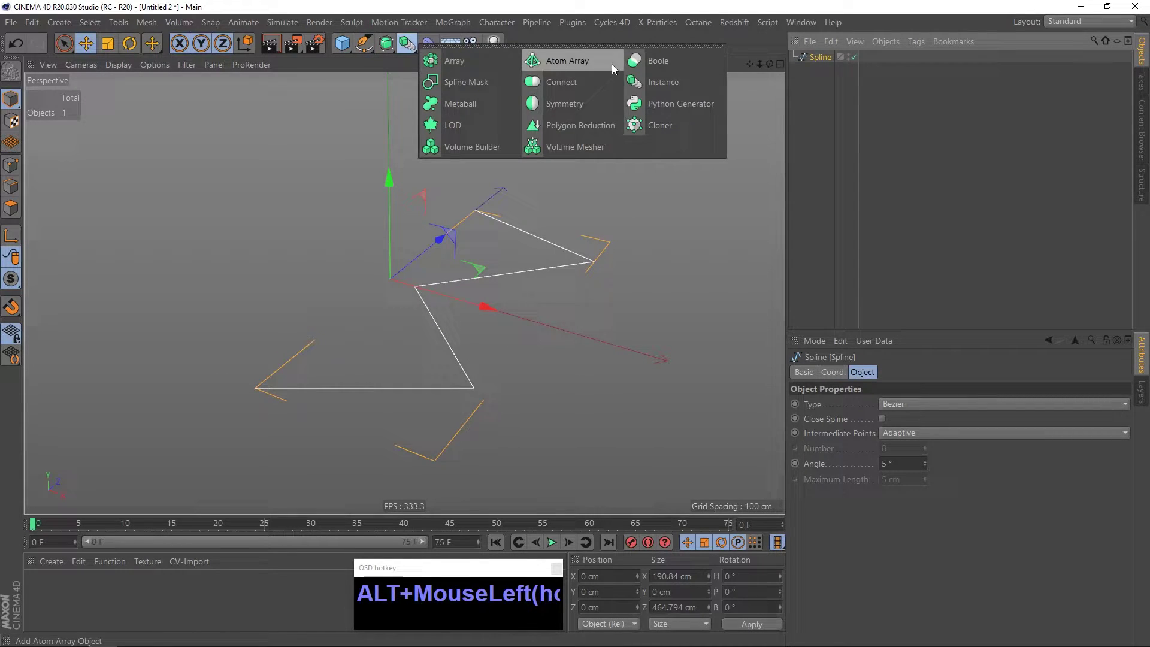
click(394, 353)
middle_click(419, 342)
click(433, 282)
middle_click(436, 283)
right_click(444, 291)
click(833, 58)
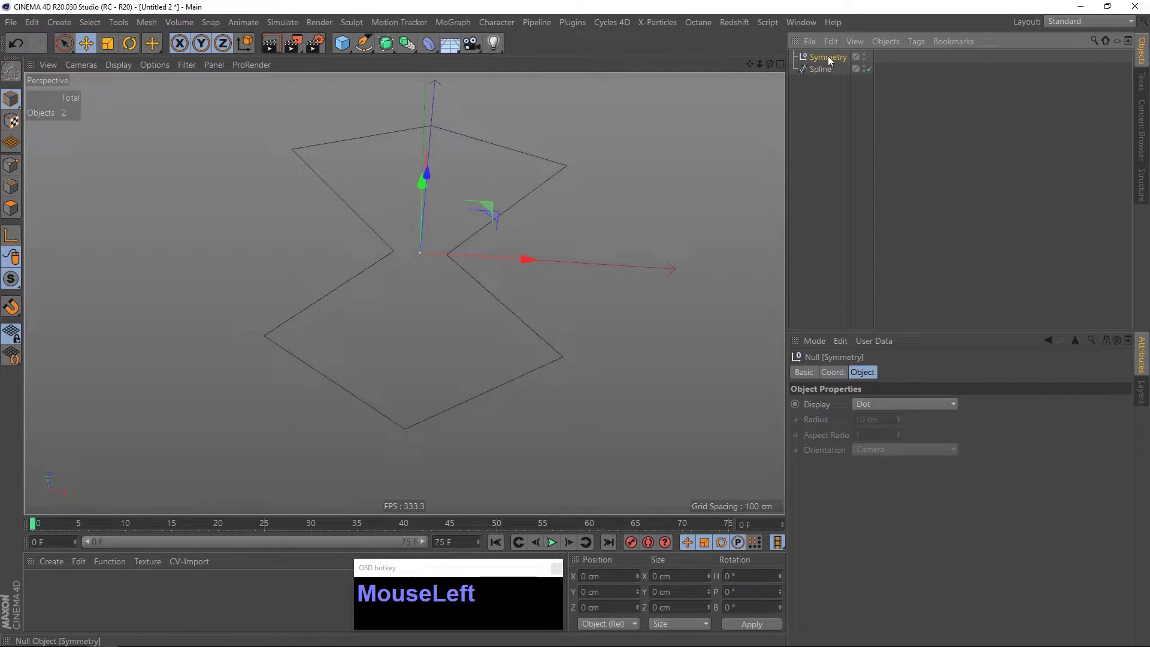
key(Delete)
Join the two bottom end points of the mirrored outline into one segment.
drag(831, 62, 373, 422)
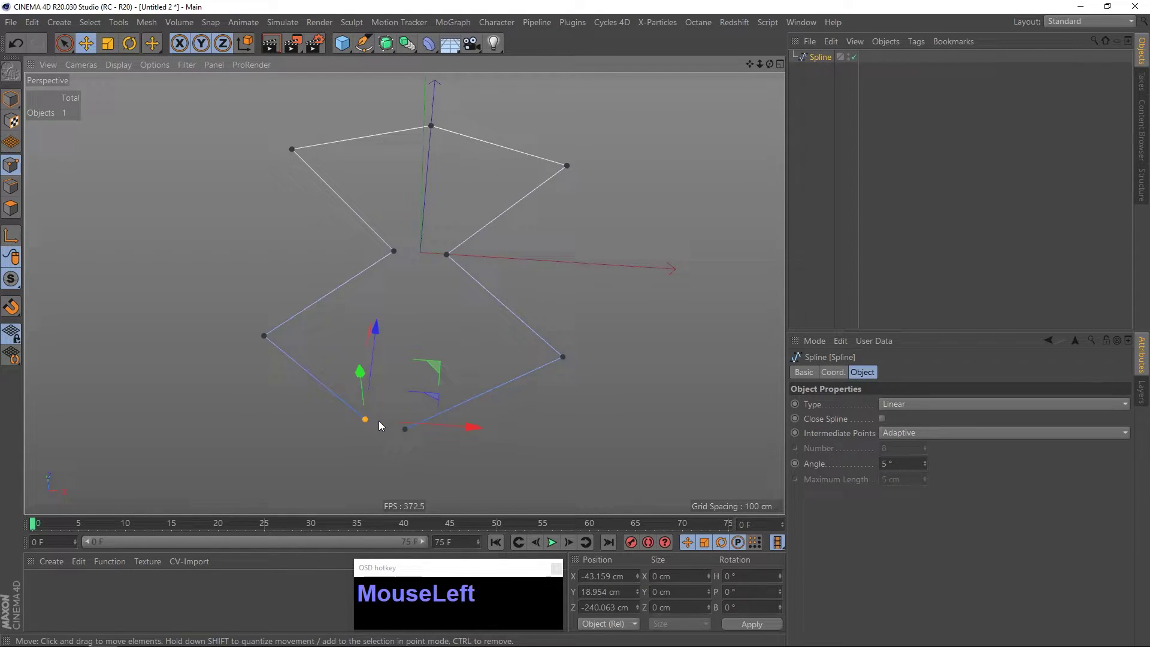
key(Delete)
click(268, 346)
click(409, 436)
right_click(468, 439)
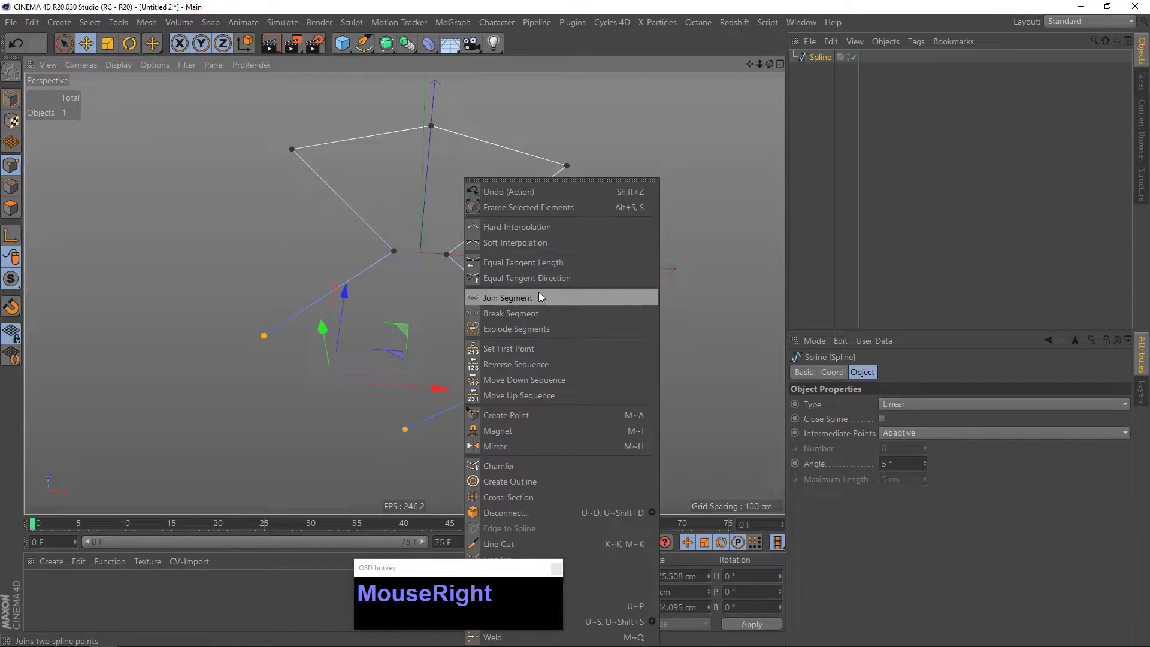
click(540, 303)
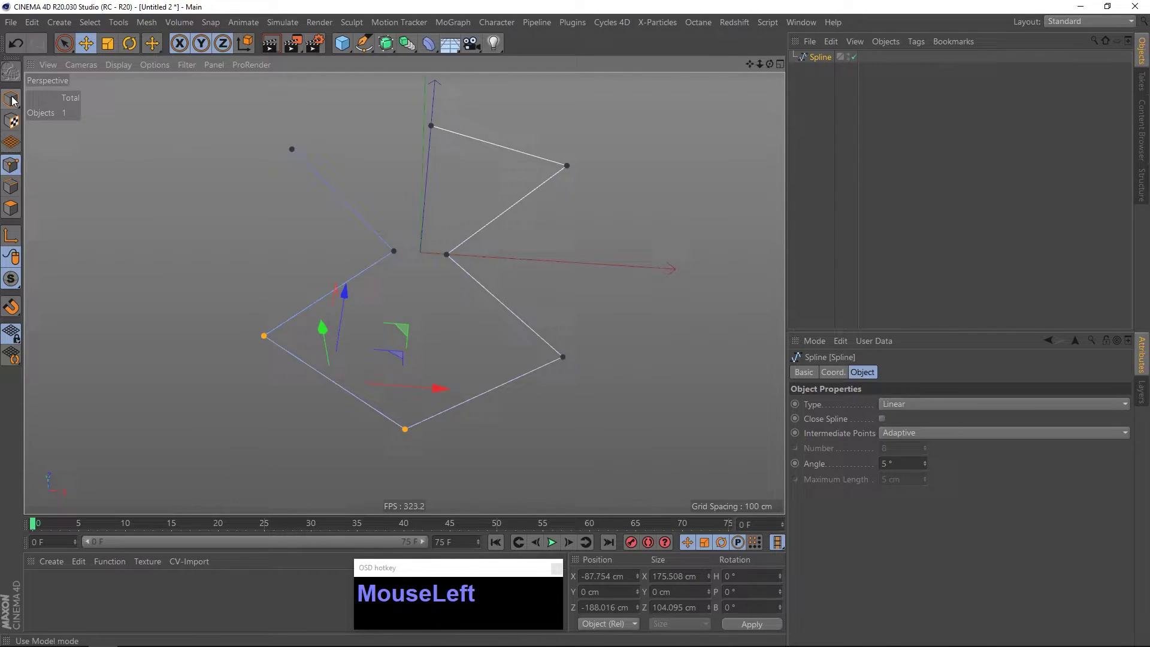
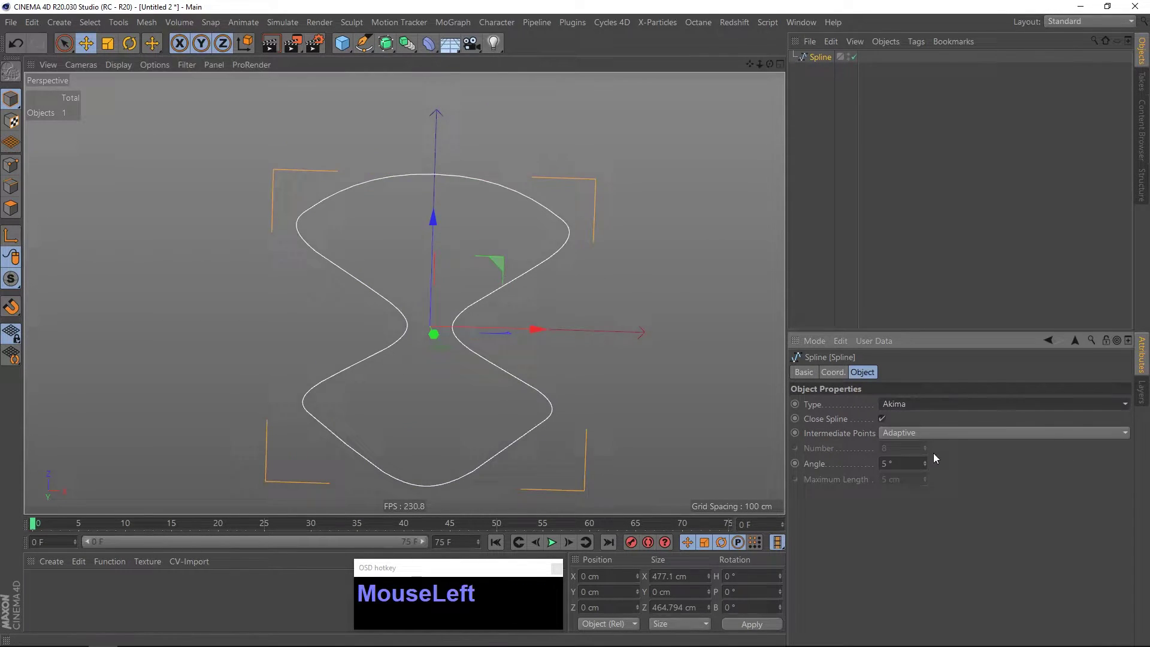
Close the spline as a smooth Akima loop and scale points to narrow its waist.
click(423, 286)
drag(959, 408, 457, 330)
click(415, 329)
key(shift+t)
drag(542, 325, 420, 328)
click(421, 333)
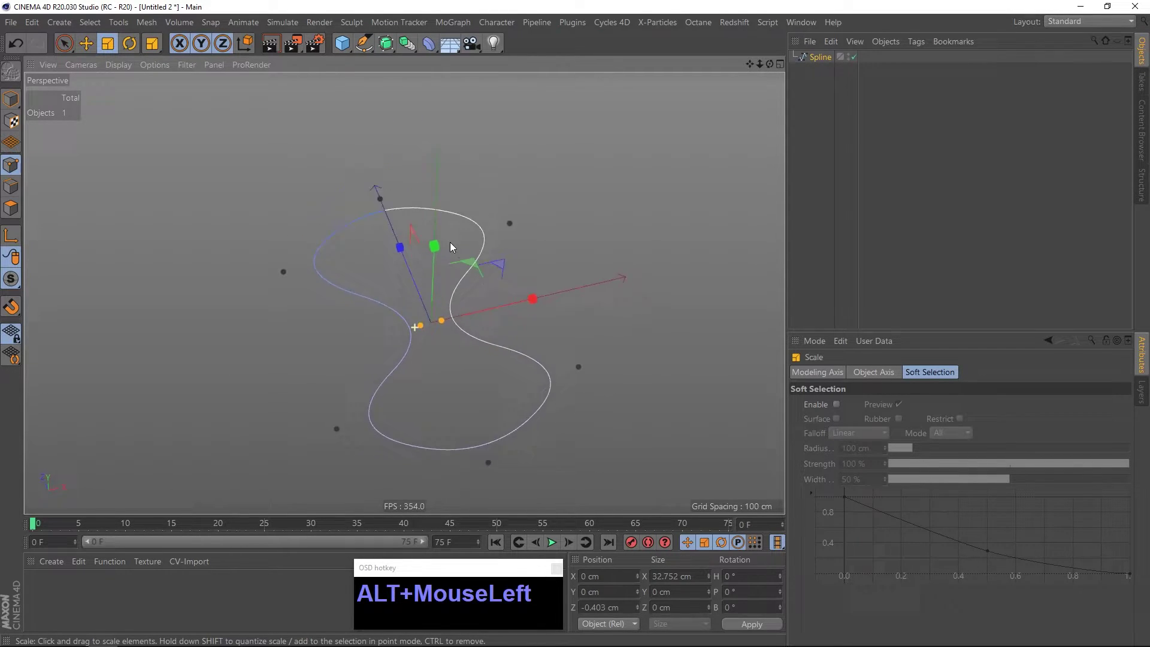
Add a Bend deformer as a child of the outline spline.
middle_click(393, 284)
click(425, 326)
click(14, 104)
click(430, 52)
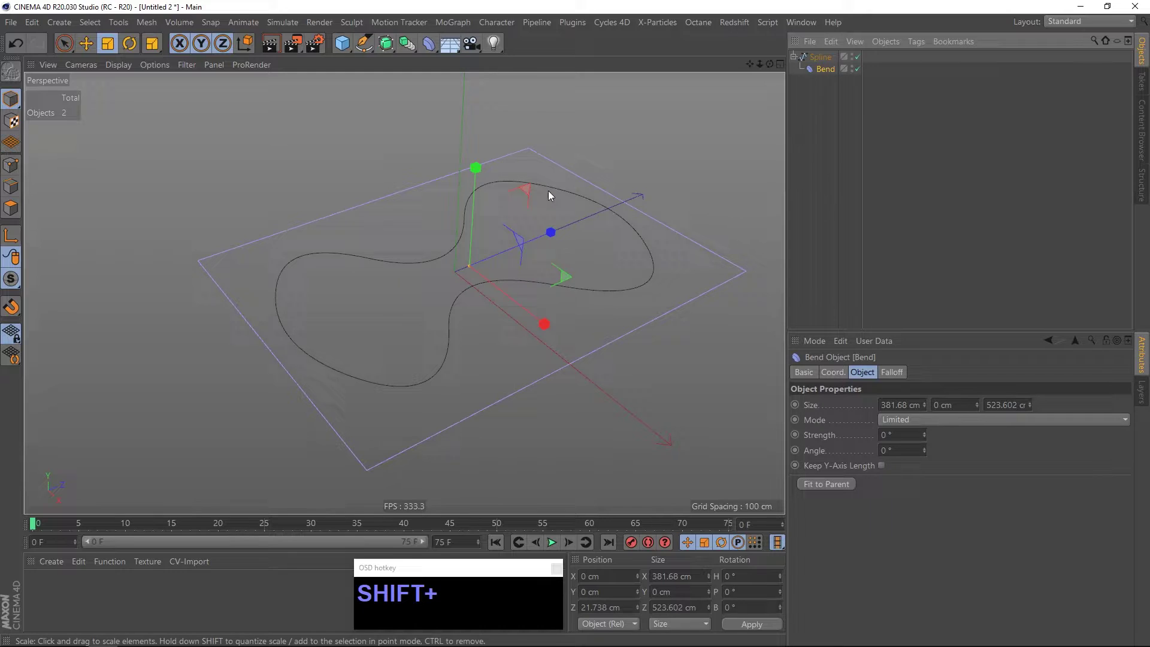
Rotate the Bend deformer 90° and enable Keep Y-Axis Length.
drag(830, 74, 469, 258)
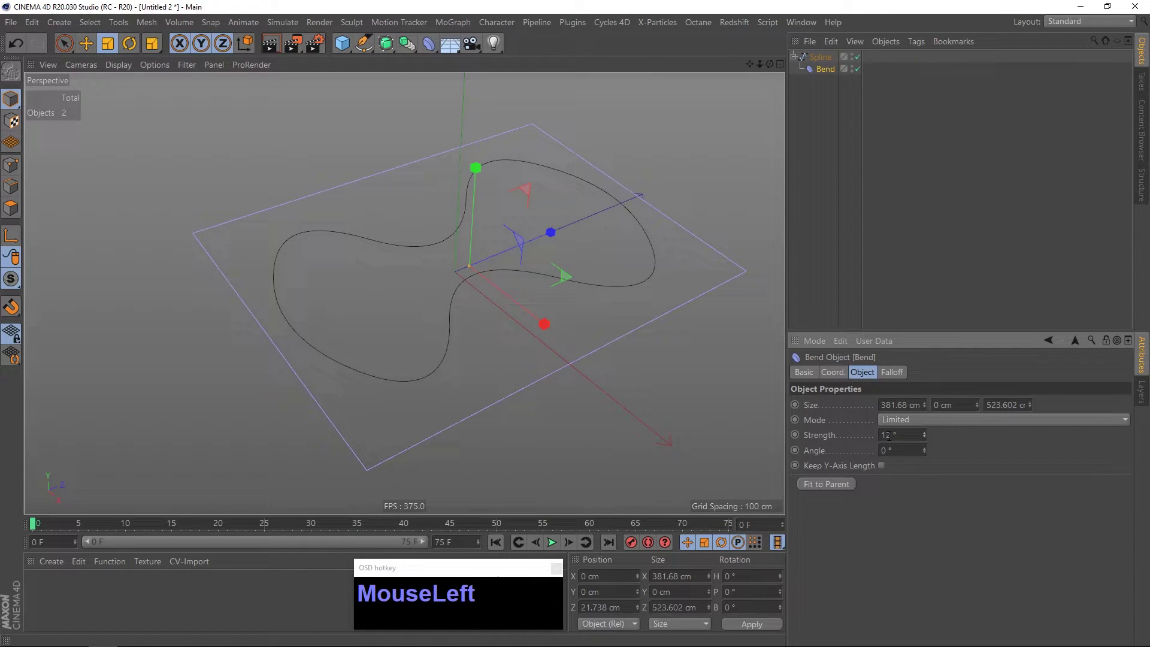
key(KP_0)
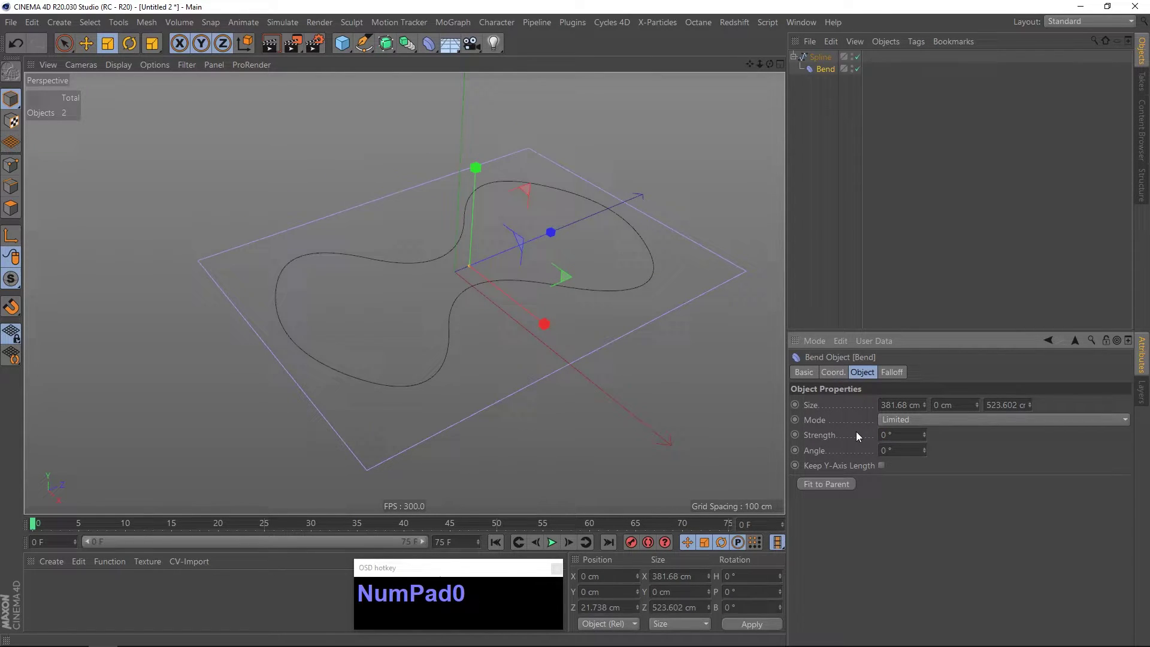
key(r)
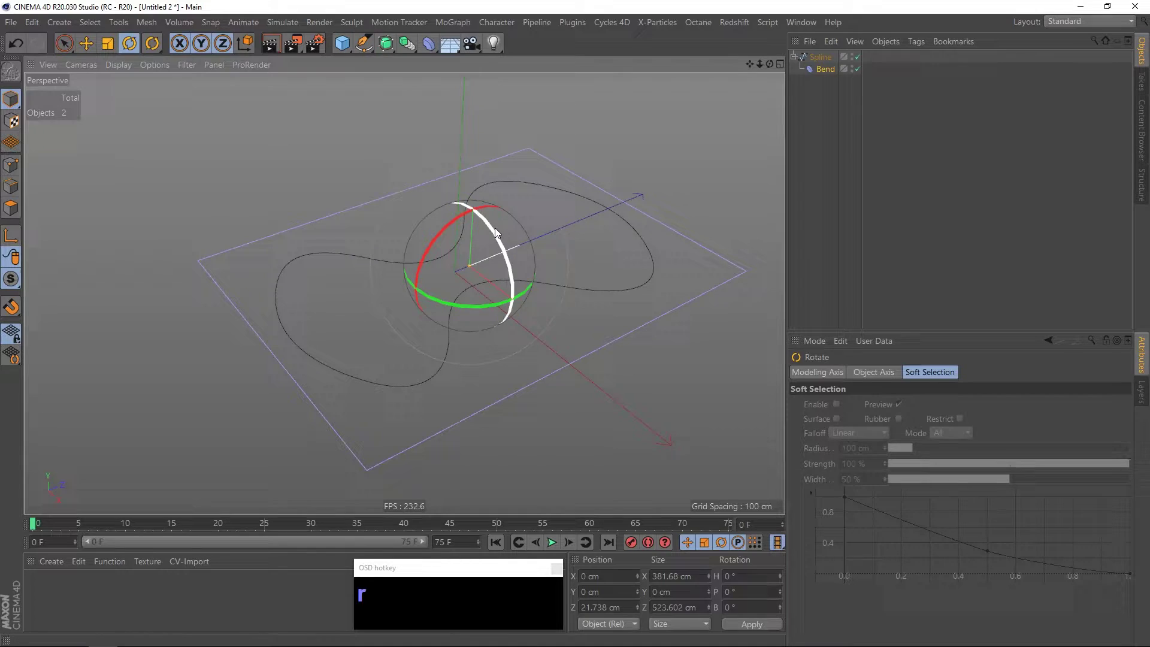
drag(495, 230, 510, 321)
click(497, 305)
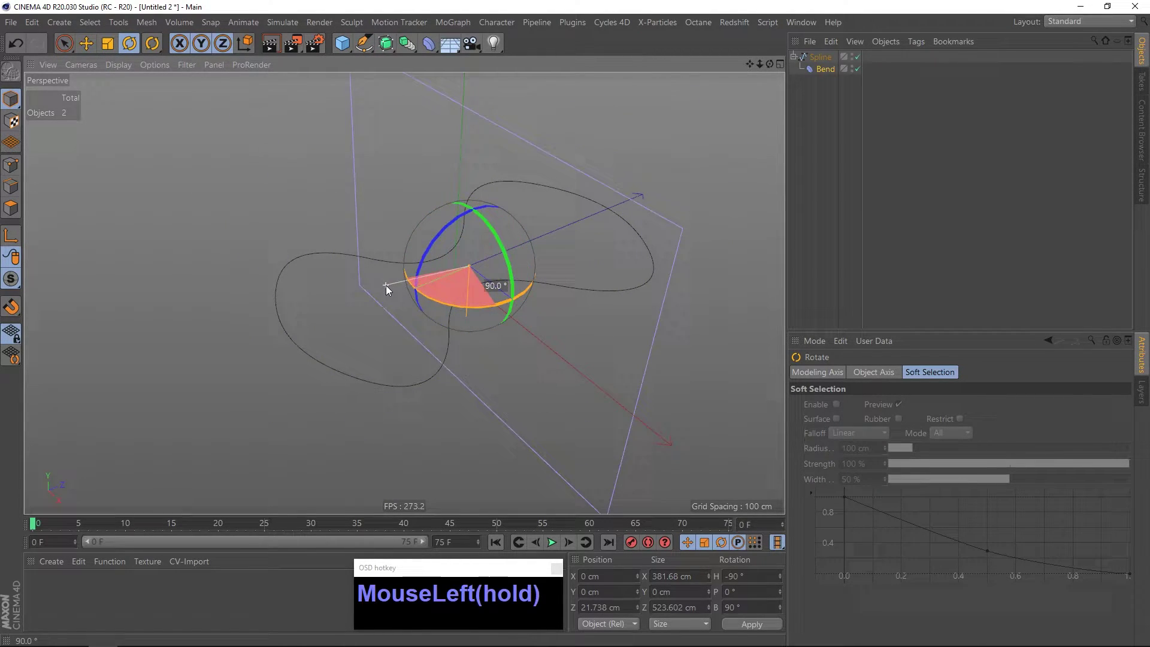
click(488, 268)
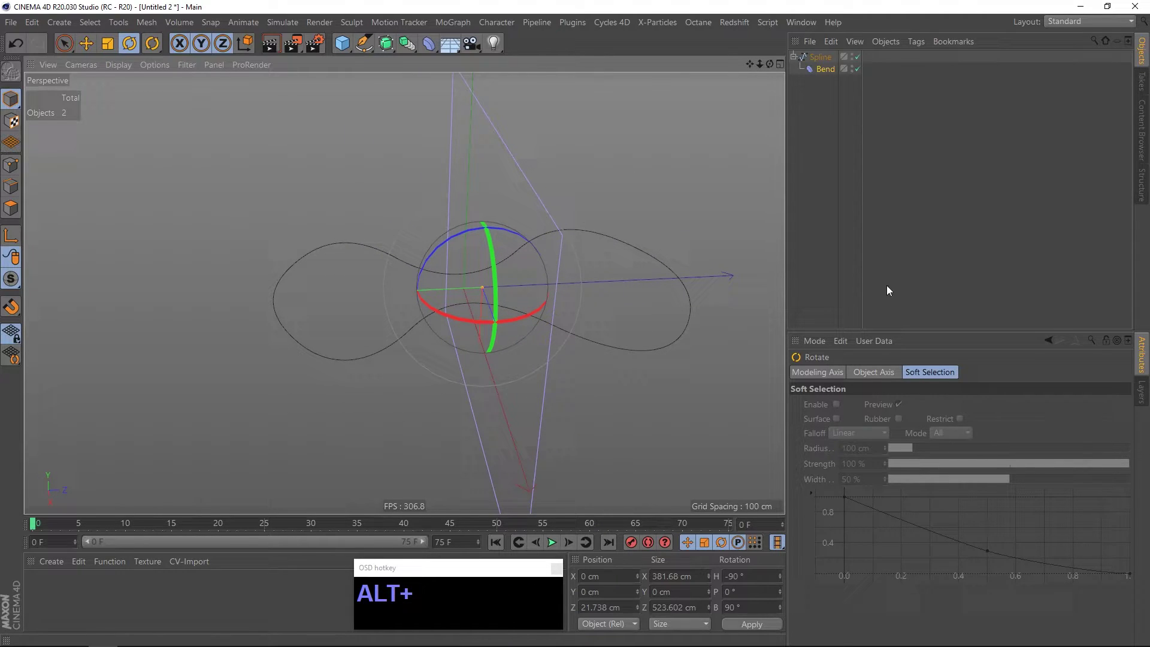
drag(831, 75, 853, 436)
key(KP_0)
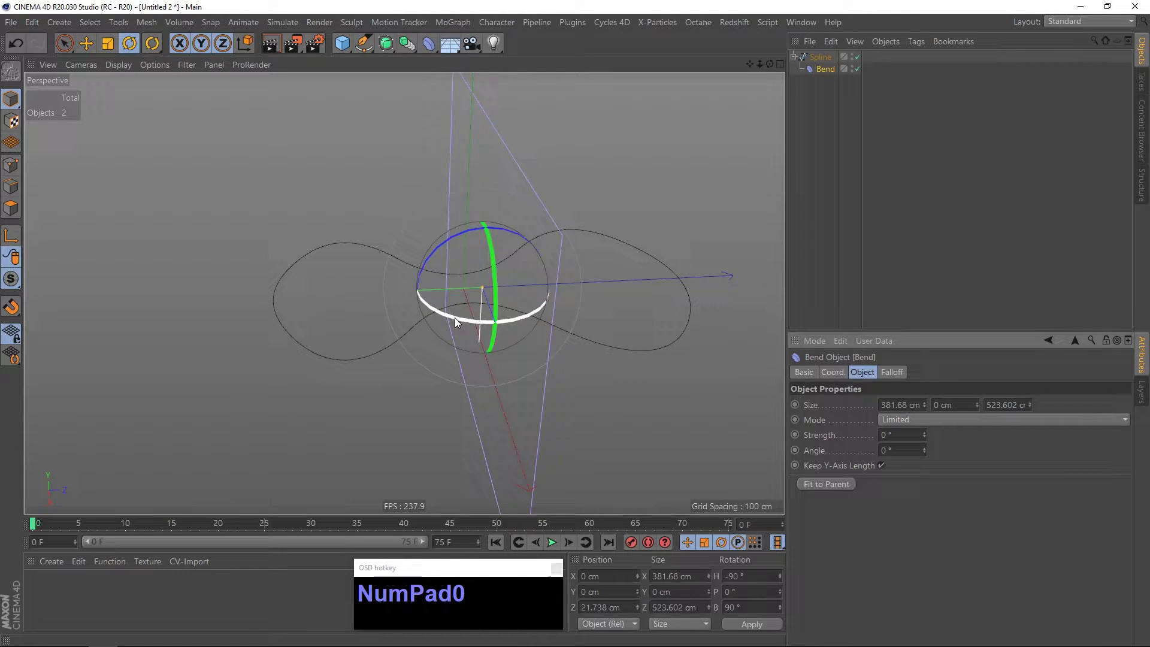
Set Bend strength to about -73° limited, curling the back upward, with the spline as a subdivided B-Spline.
drag(459, 323, 563, 241)
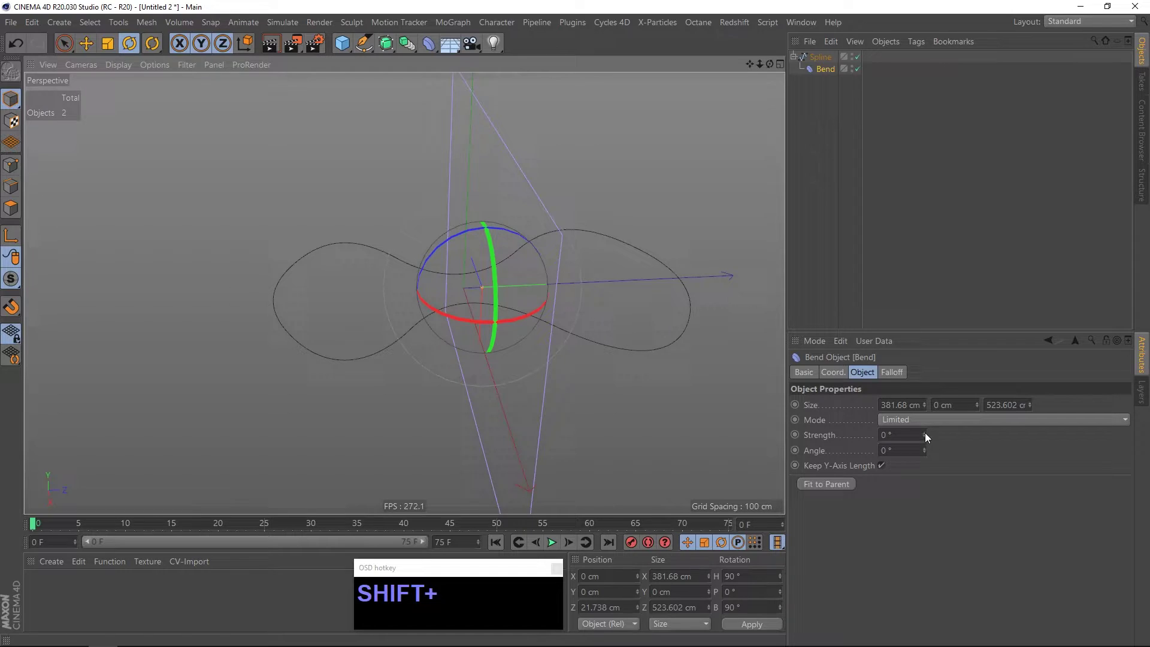
drag(925, 434, 406, 295)
right_click(486, 298)
click(494, 310)
click(485, 299)
drag(666, 318, 531, 262)
drag(532, 288, 387, 45)
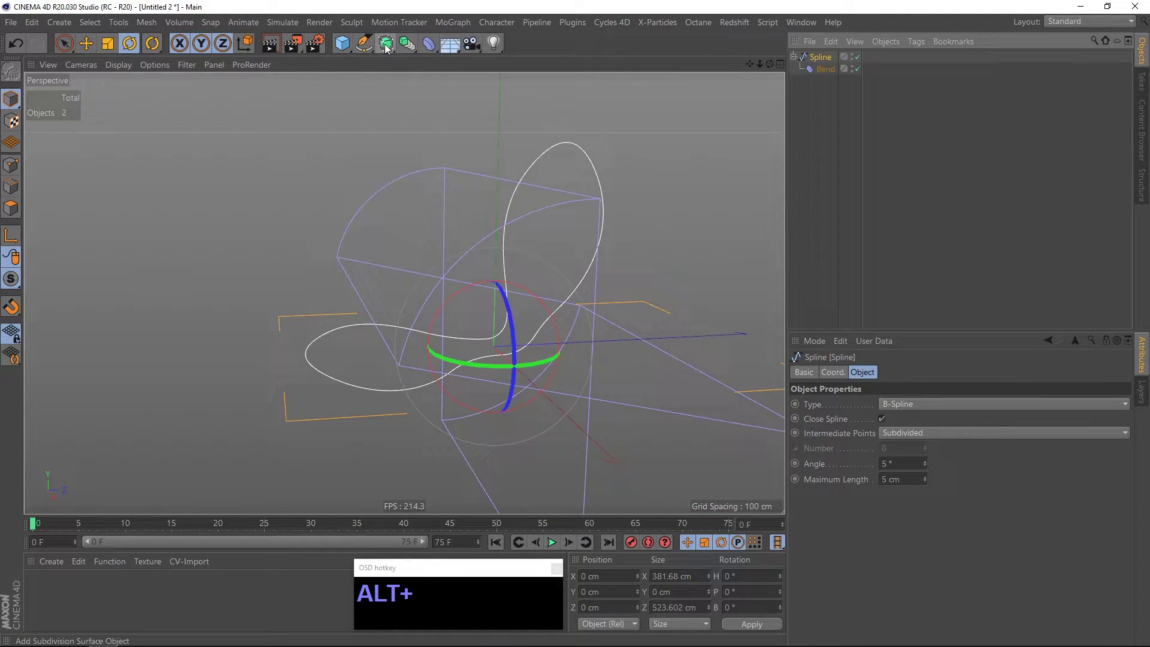
Extrude the bent spline and group the Extrude with the Bend under a Null.
drag(387, 44, 515, 61)
click(541, 283)
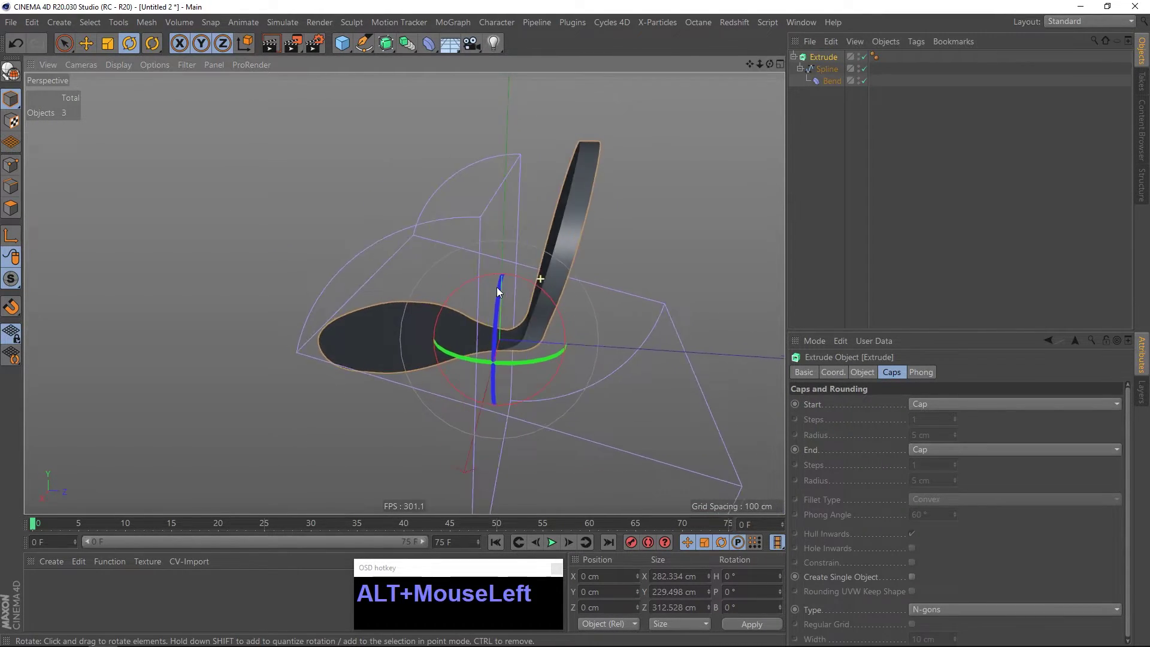
click(835, 58)
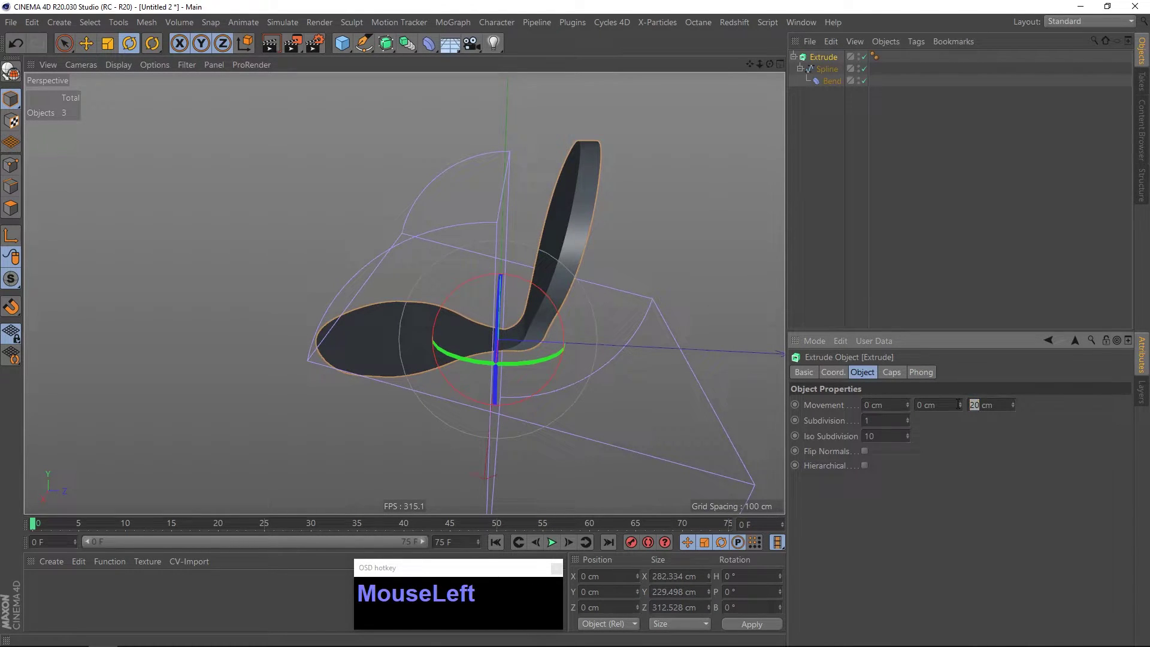
key(KP_0)
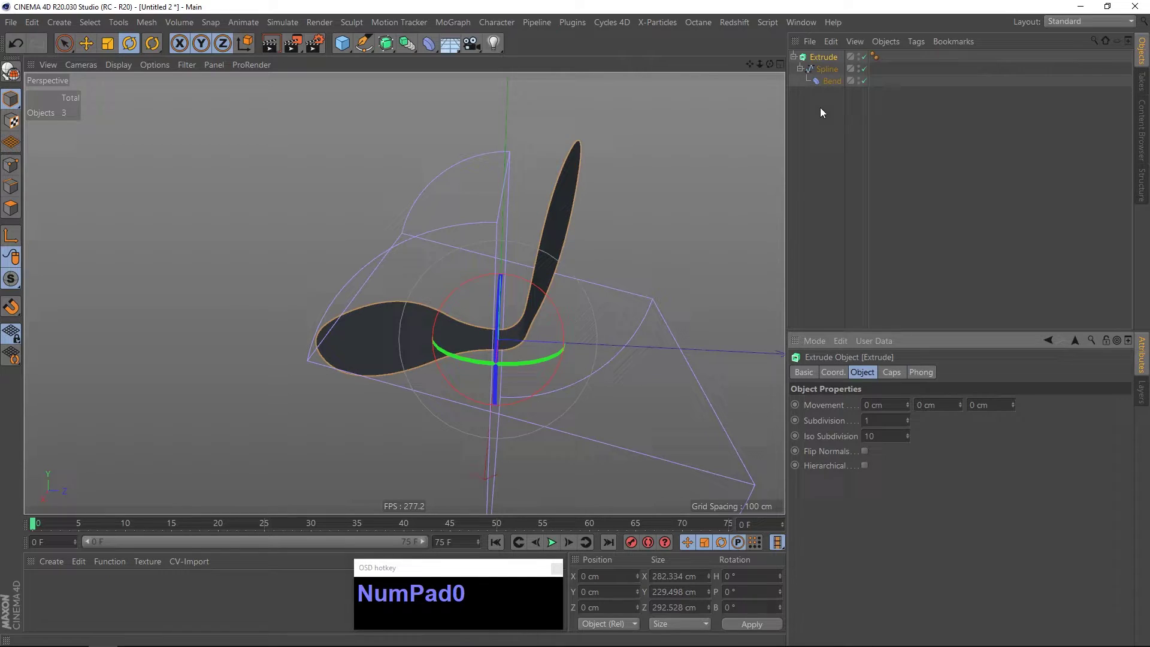
click(824, 113)
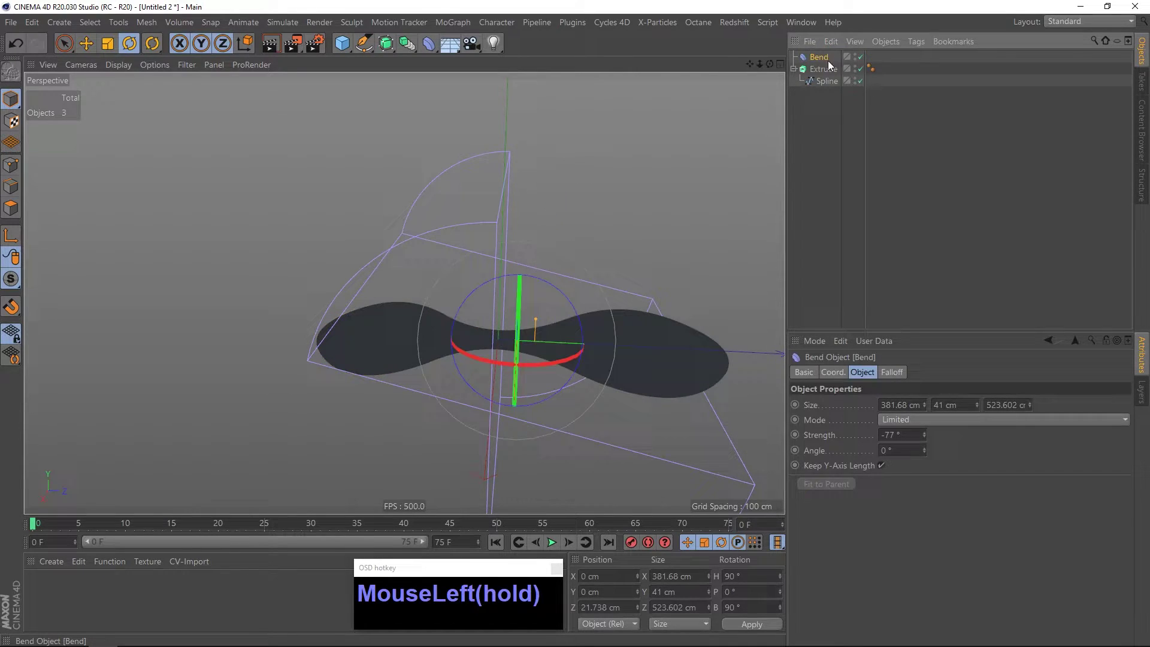
key(alt+g)
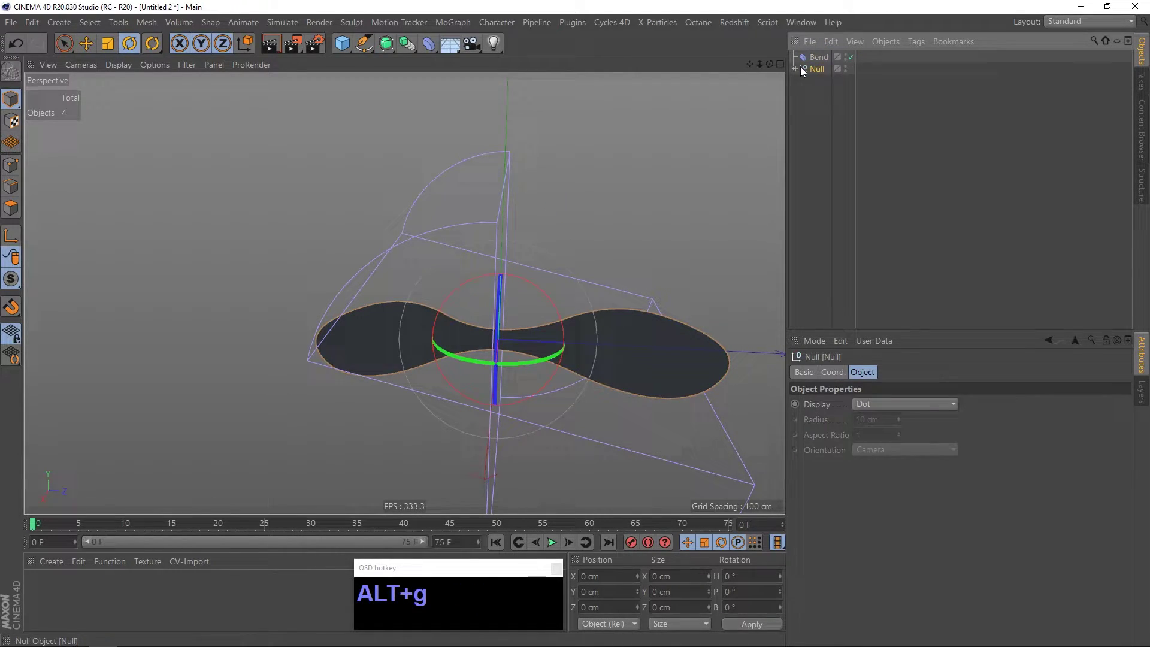
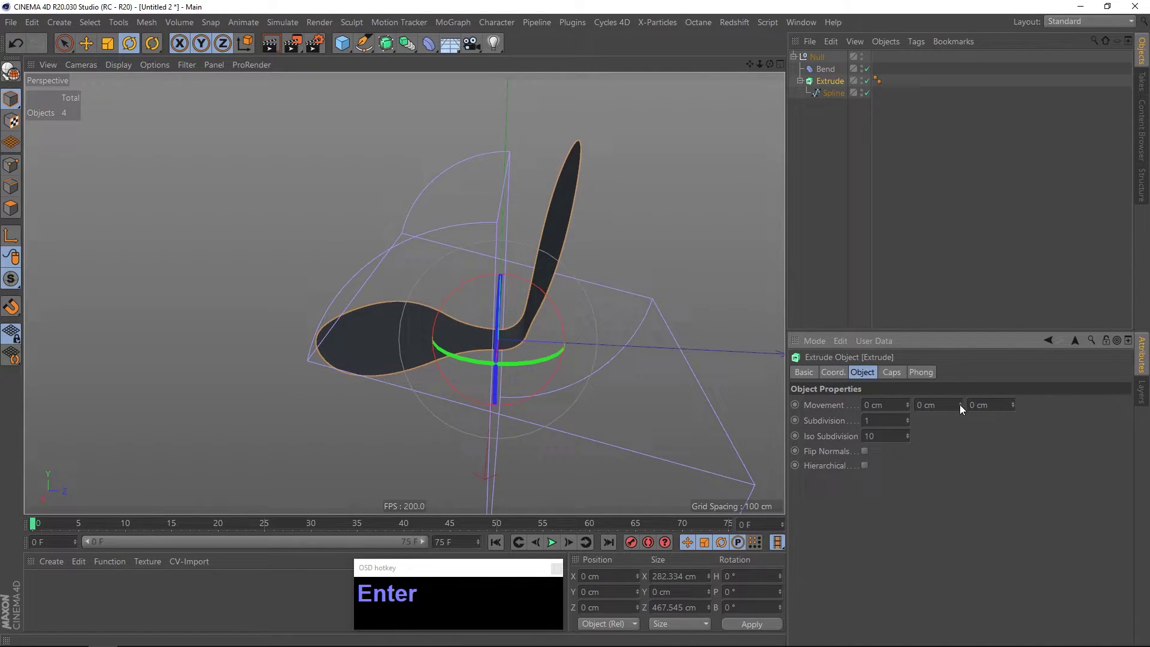
Set the Extrude Movement Y to 4 cm and inspect the curved shell.
drag(964, 409, 488, 306)
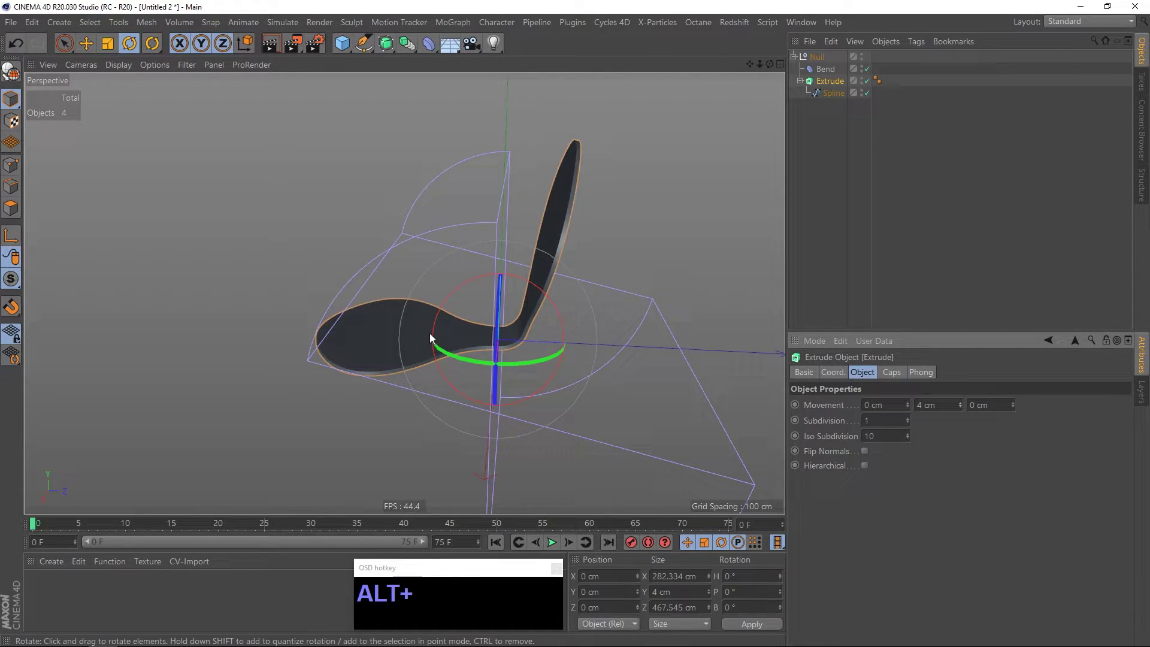
click(418, 344)
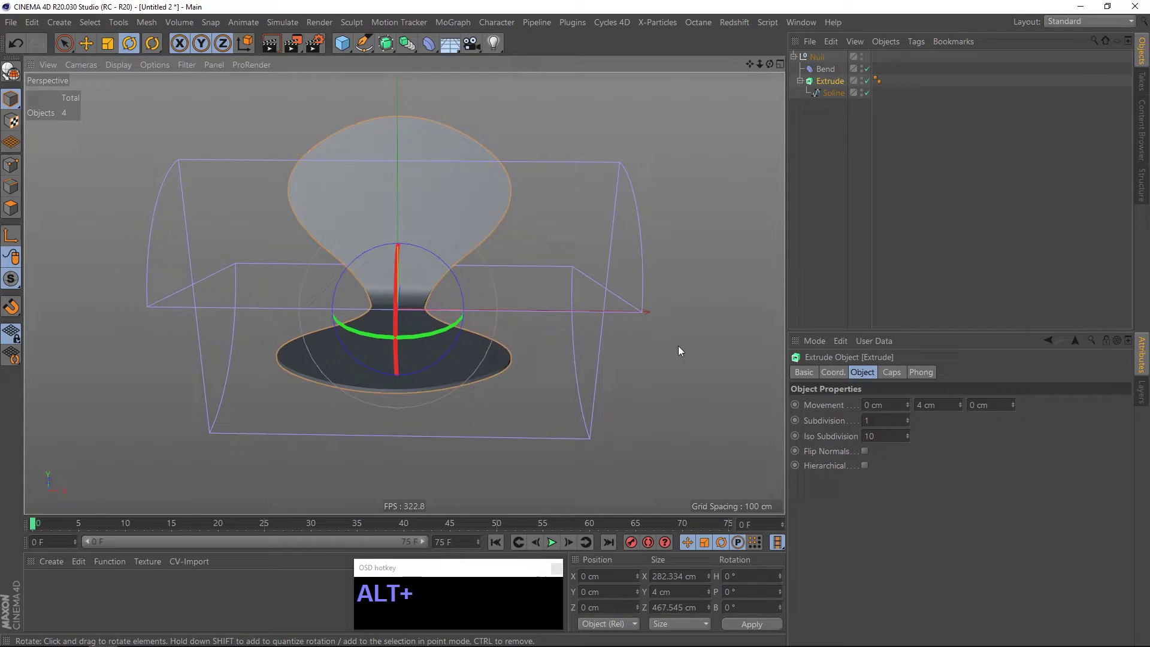
click(679, 347)
click(863, 66)
click(408, 327)
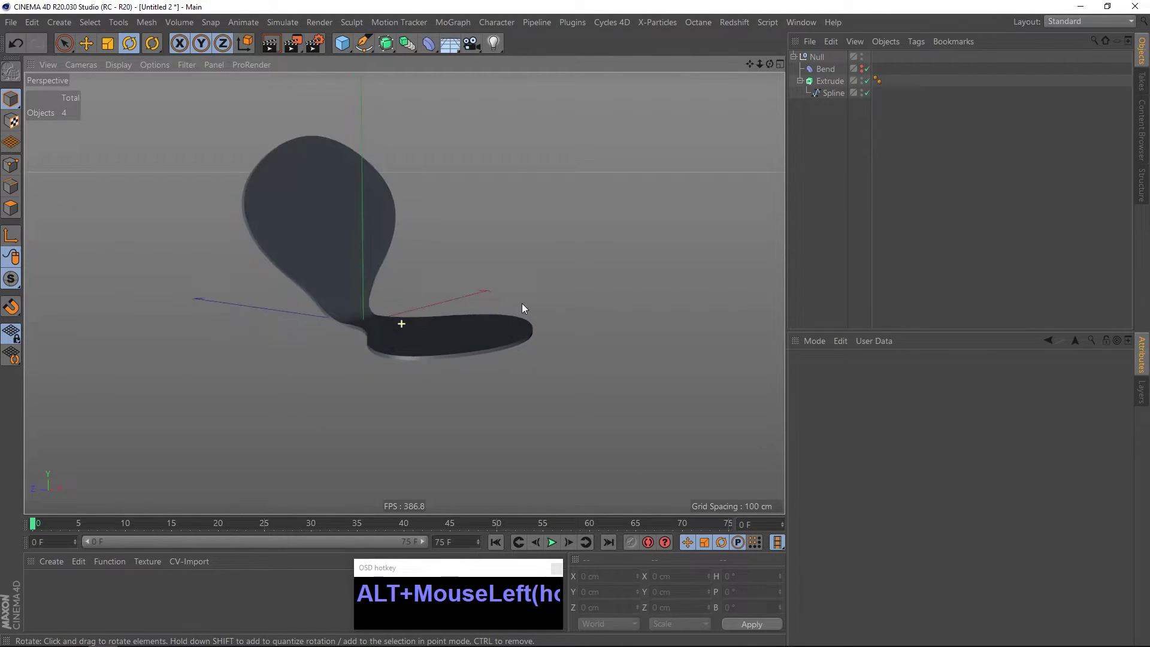
middle_click(398, 325)
right_click(468, 317)
middle_click(486, 319)
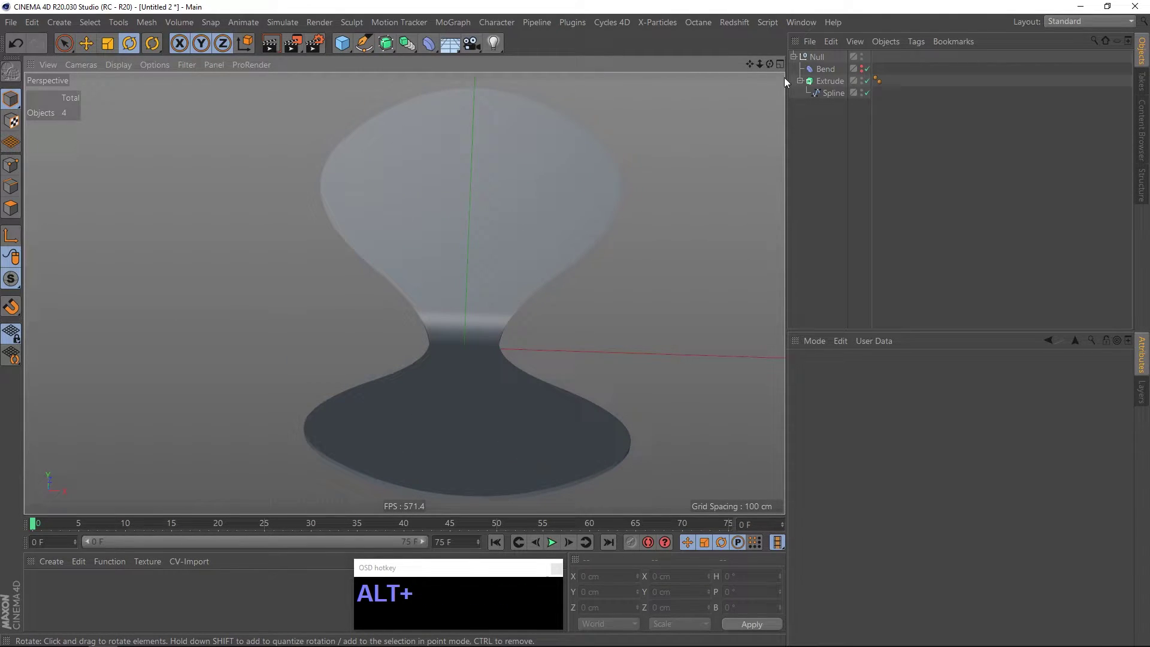
Group the Extrude in its own Null, duplicate it and select all points of the copy's spline.
click(801, 85)
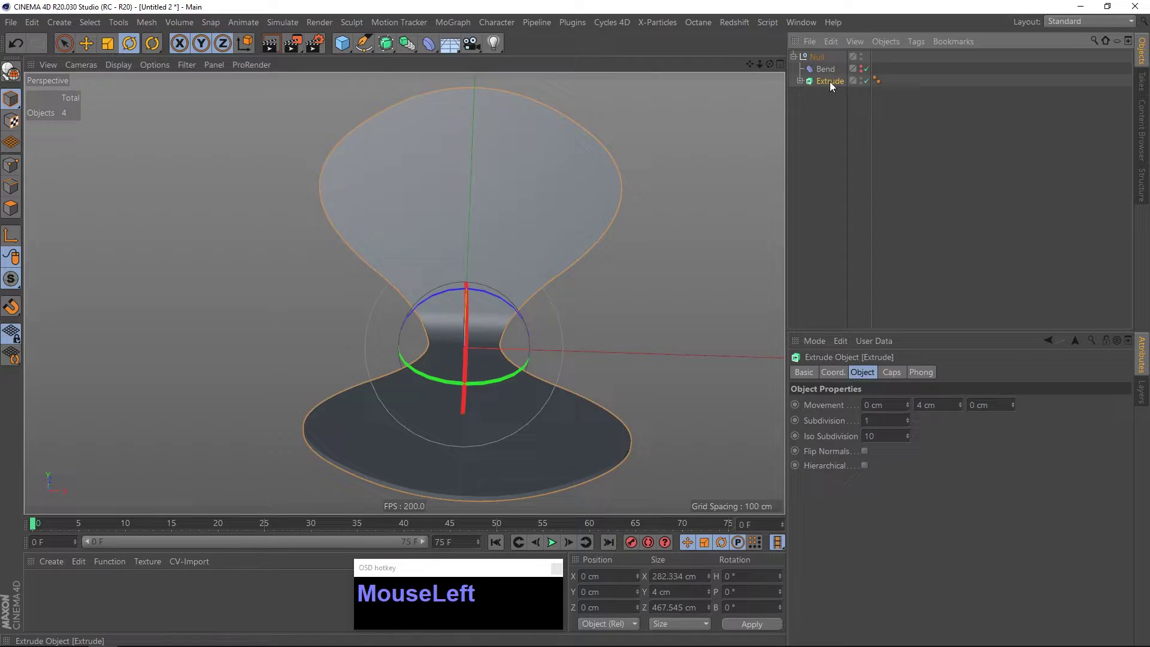
key(alt+g)
click(801, 82)
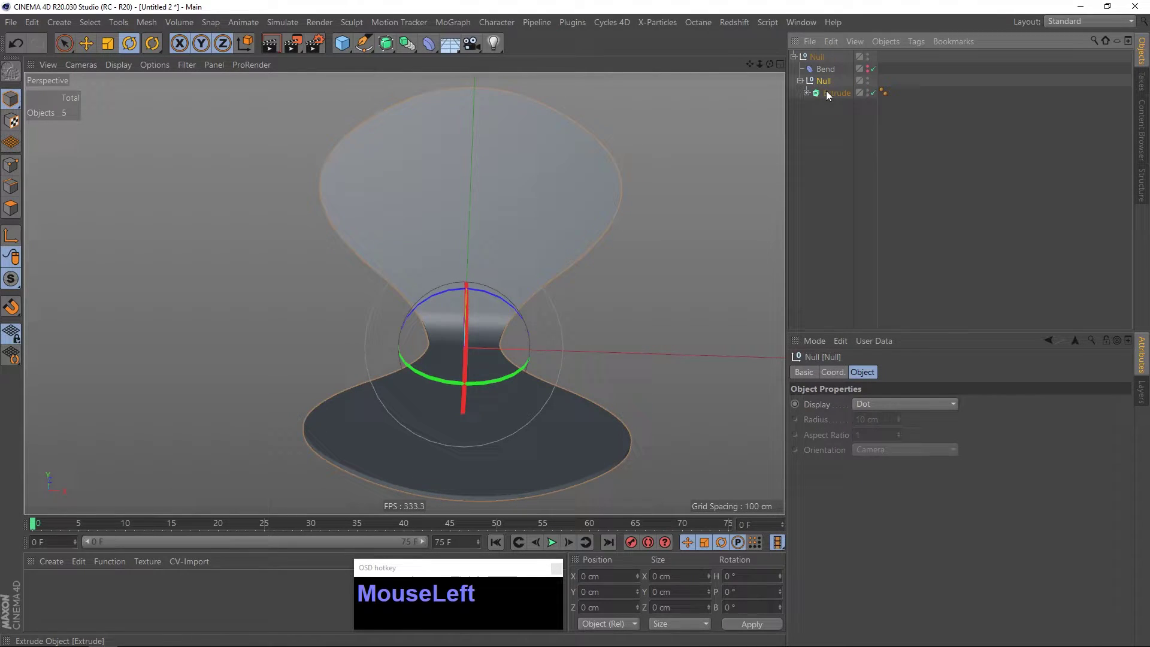
click(828, 94)
click(806, 110)
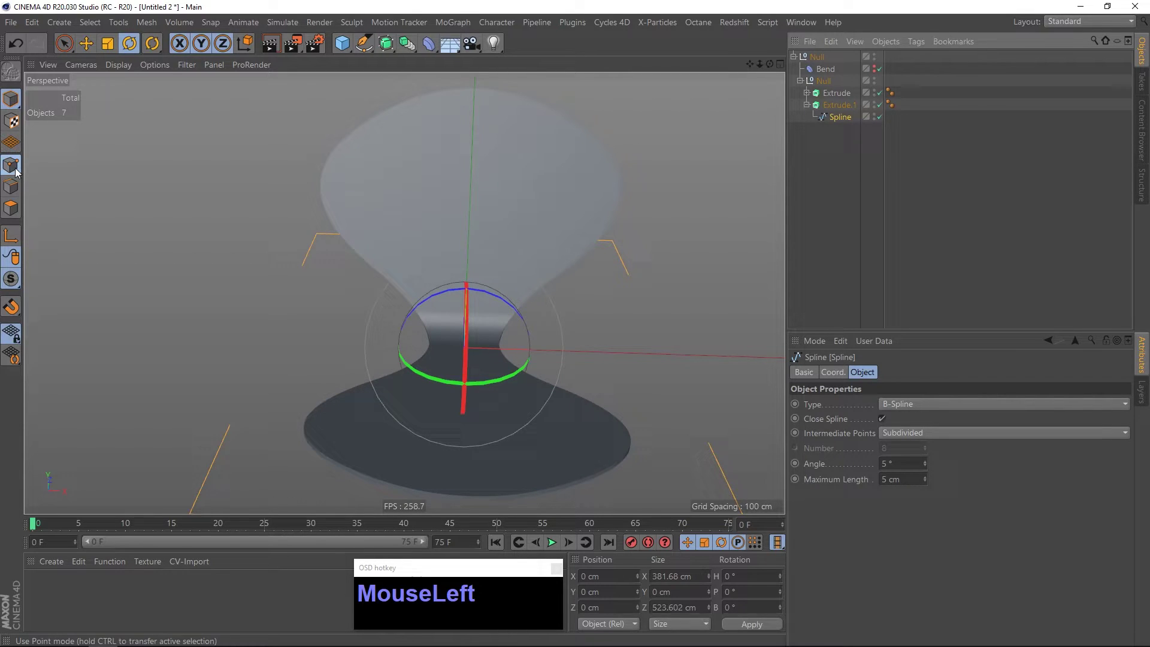
right_click(534, 333)
click(495, 339)
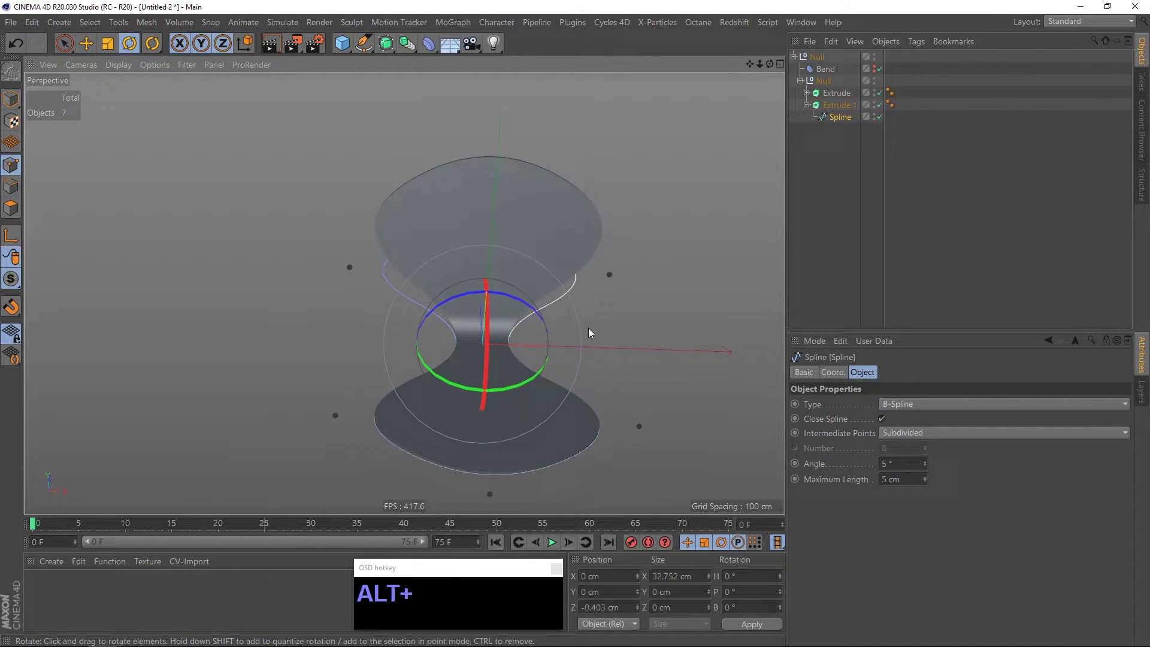
key(ctrl+a)
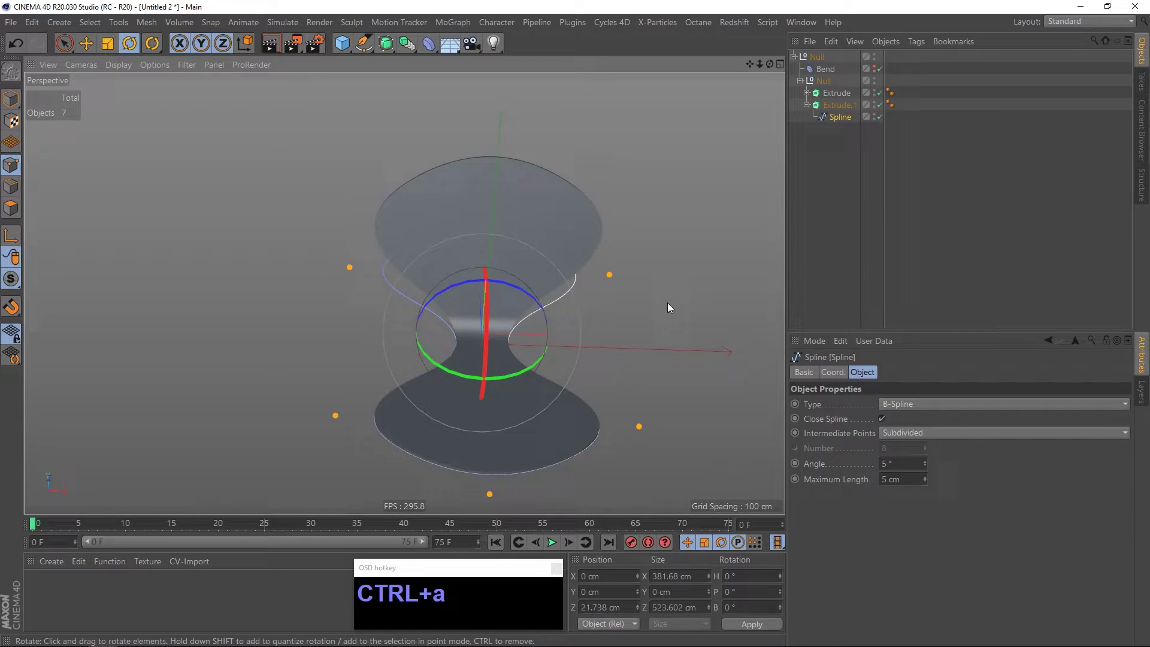
Create a 5 cm inward outline, delete the old curve and extrude the new layer 11 cm.
right_click(666, 282)
drag(716, 483, 119, 138)
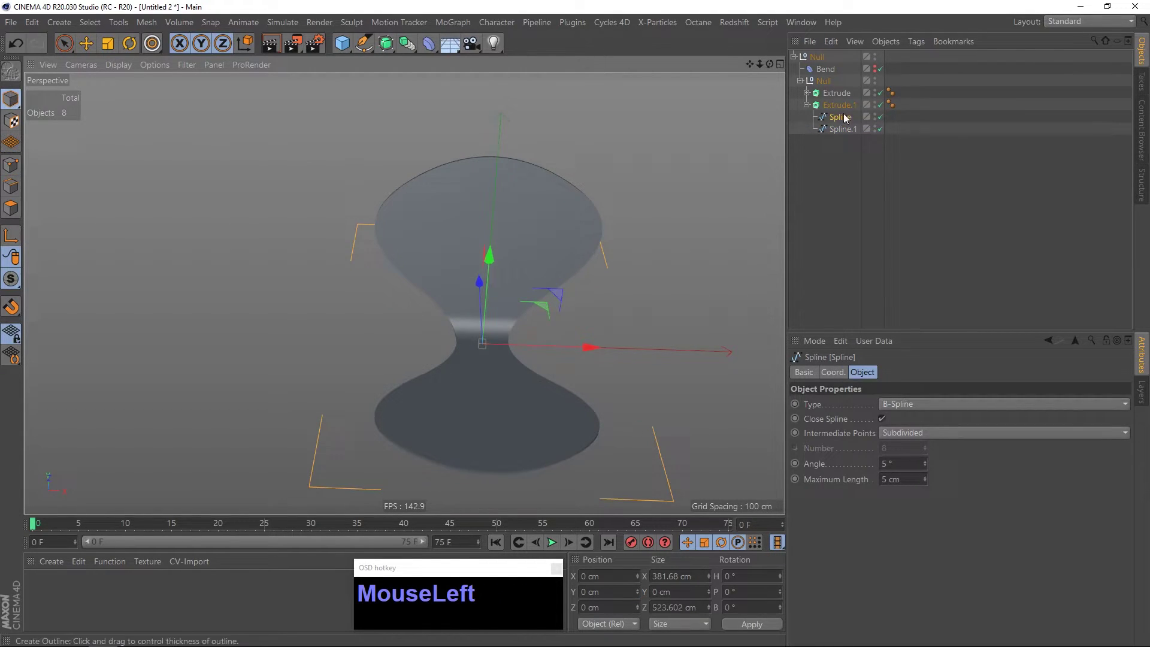
key(Delete)
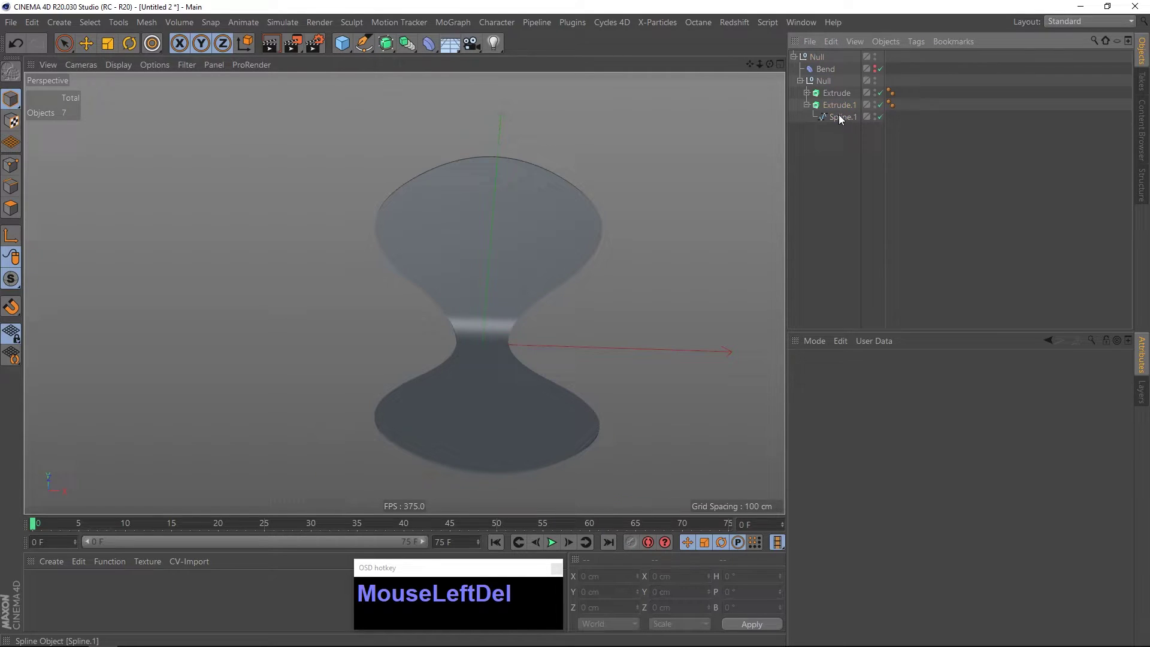
drag(809, 107, 520, 304)
click(505, 326)
right_click(496, 419)
Set Extrude.1 Movement Y to 7 cm for a thinner inner shell.
click(556, 411)
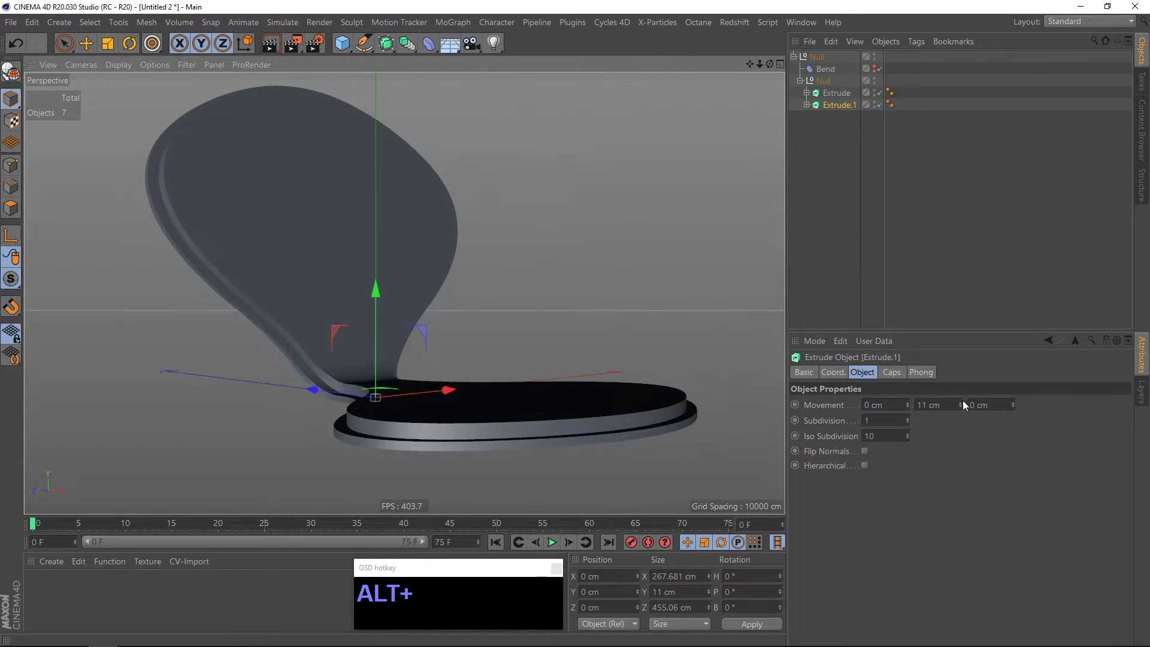
double_click(963, 411)
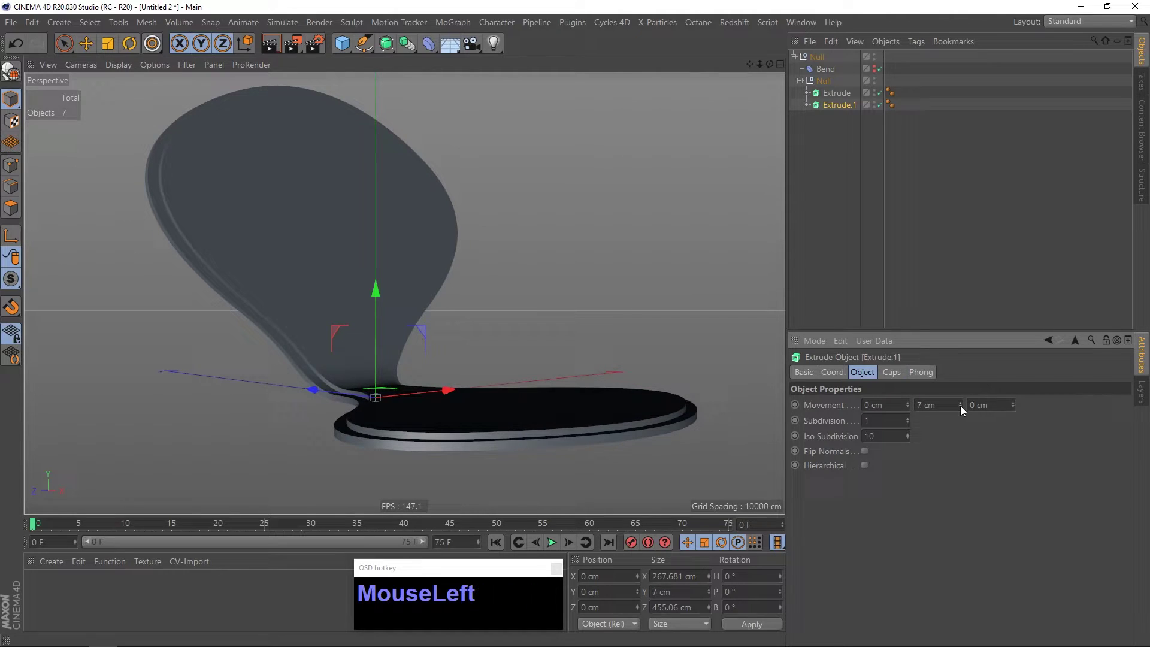
drag(532, 414, 536, 419)
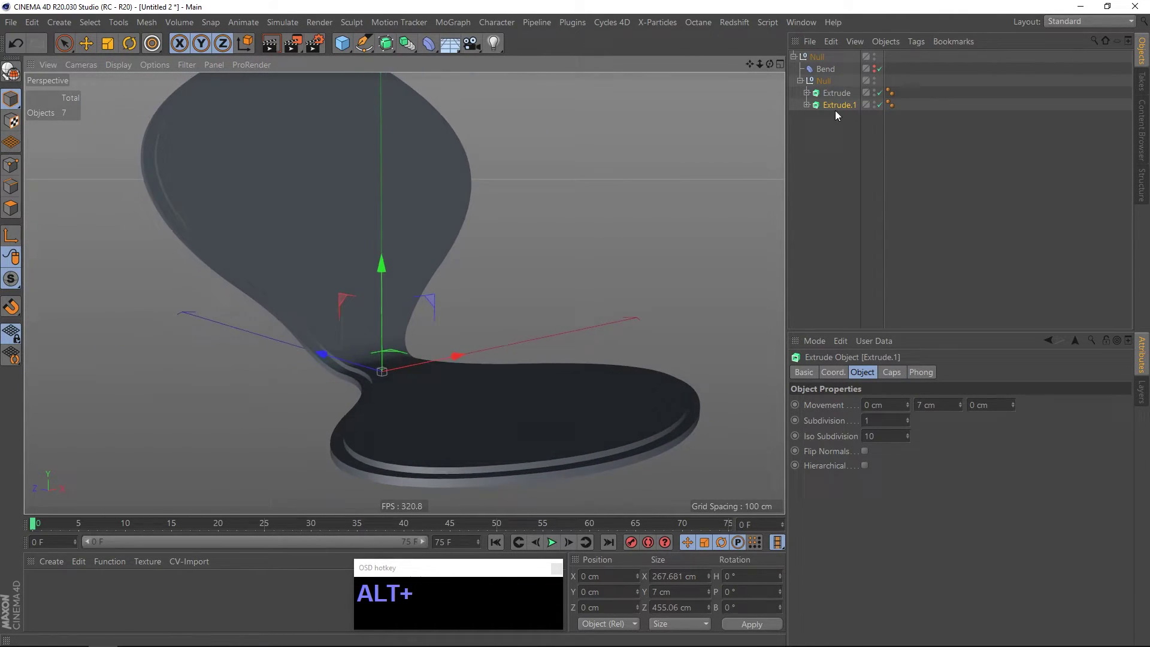
Give both Extrudes constrained Fillet Caps at start and end, radius 2 cm, 8 steps.
click(838, 97)
click(840, 109)
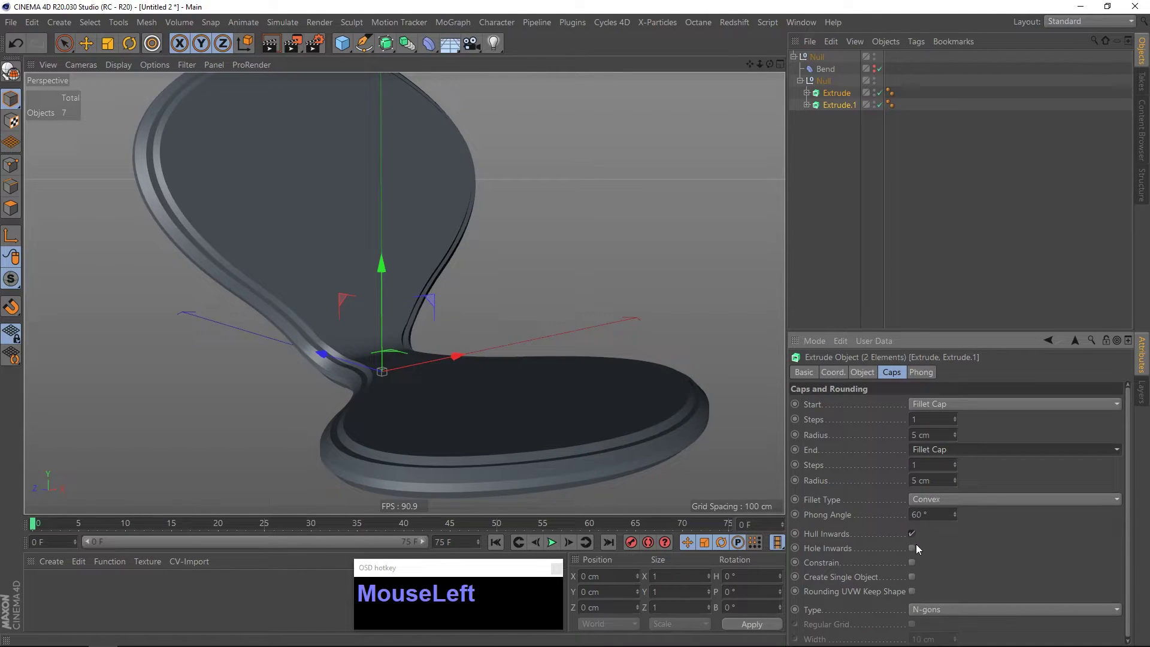
click(482, 446)
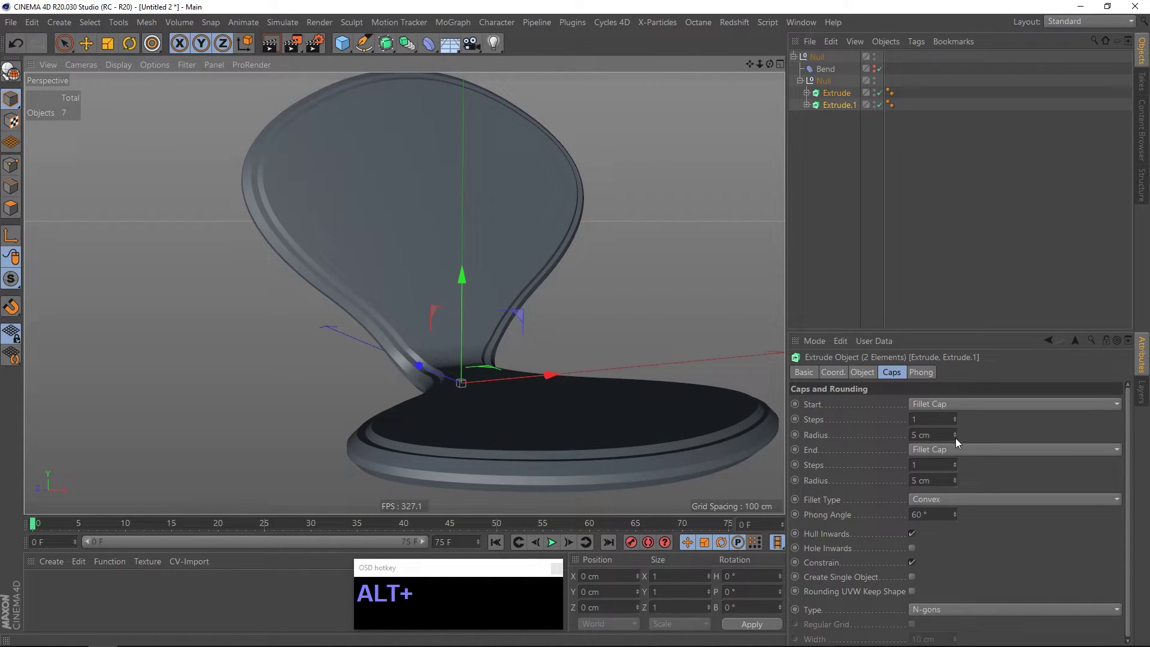
click(89, 41)
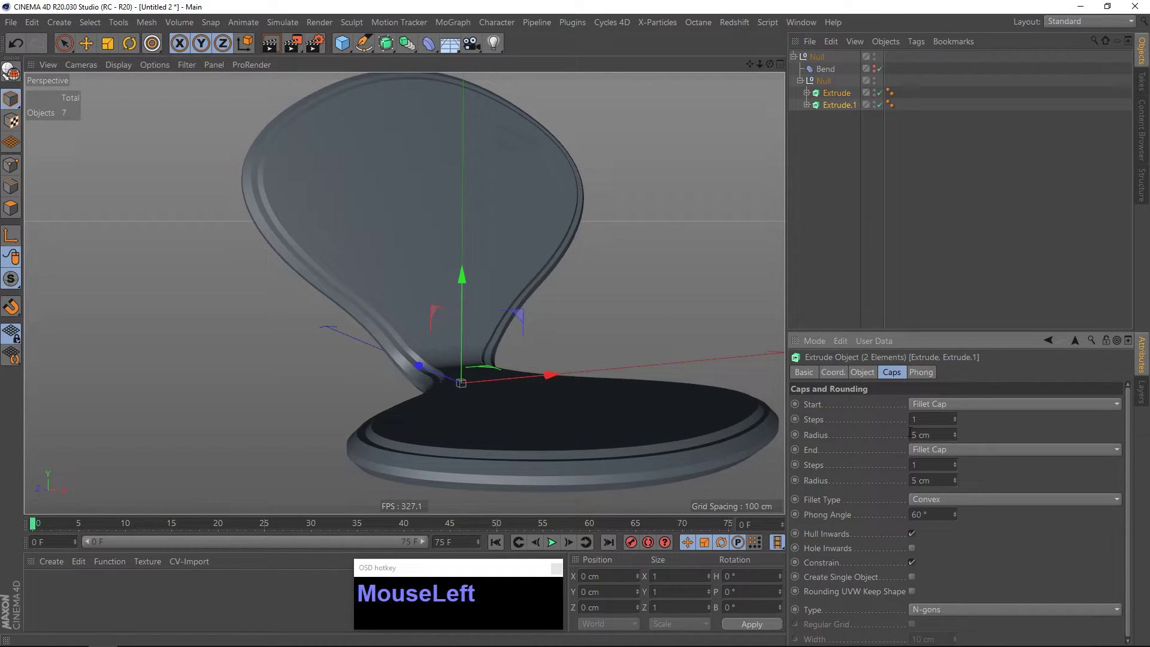
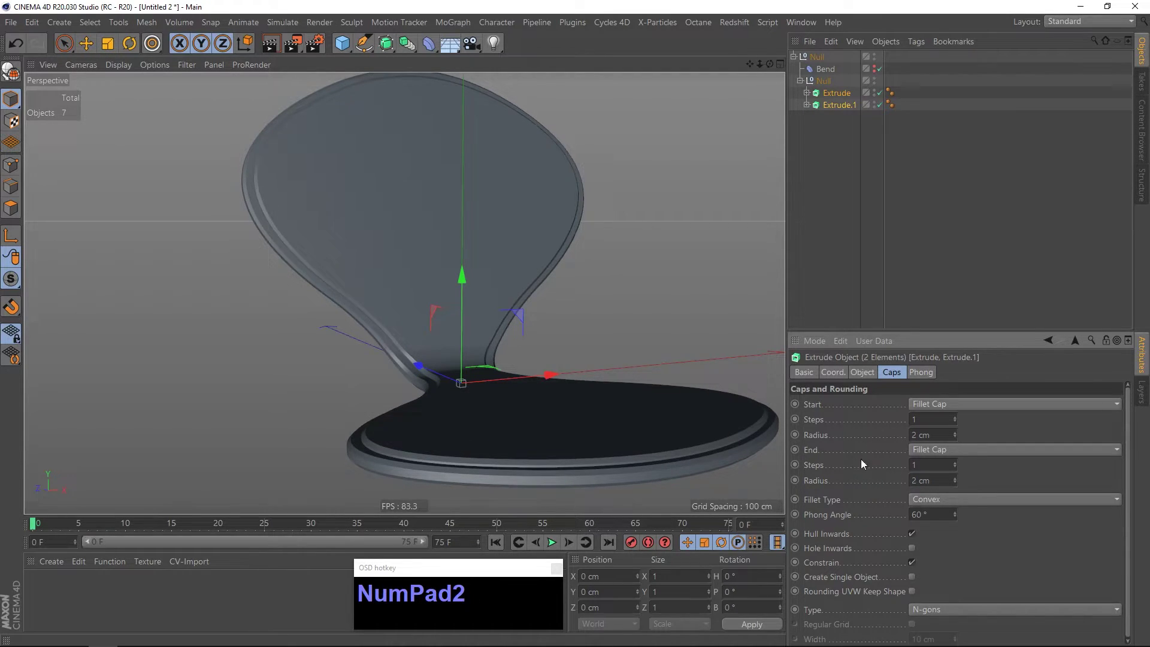
click(958, 419)
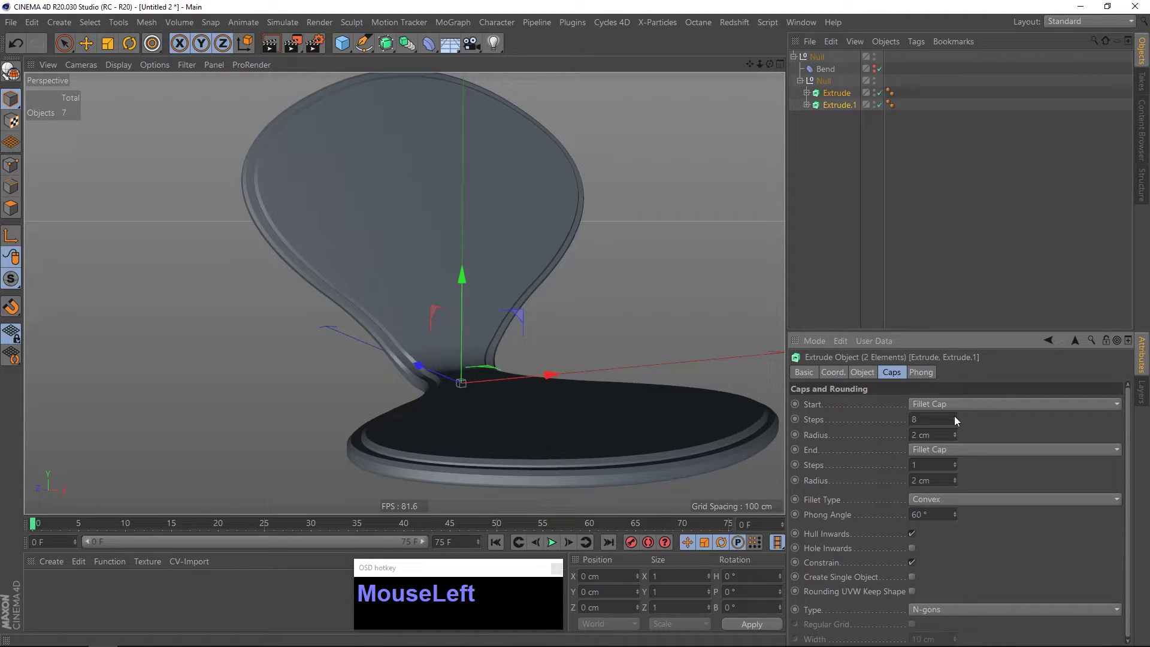
key(KP_8)
click(507, 426)
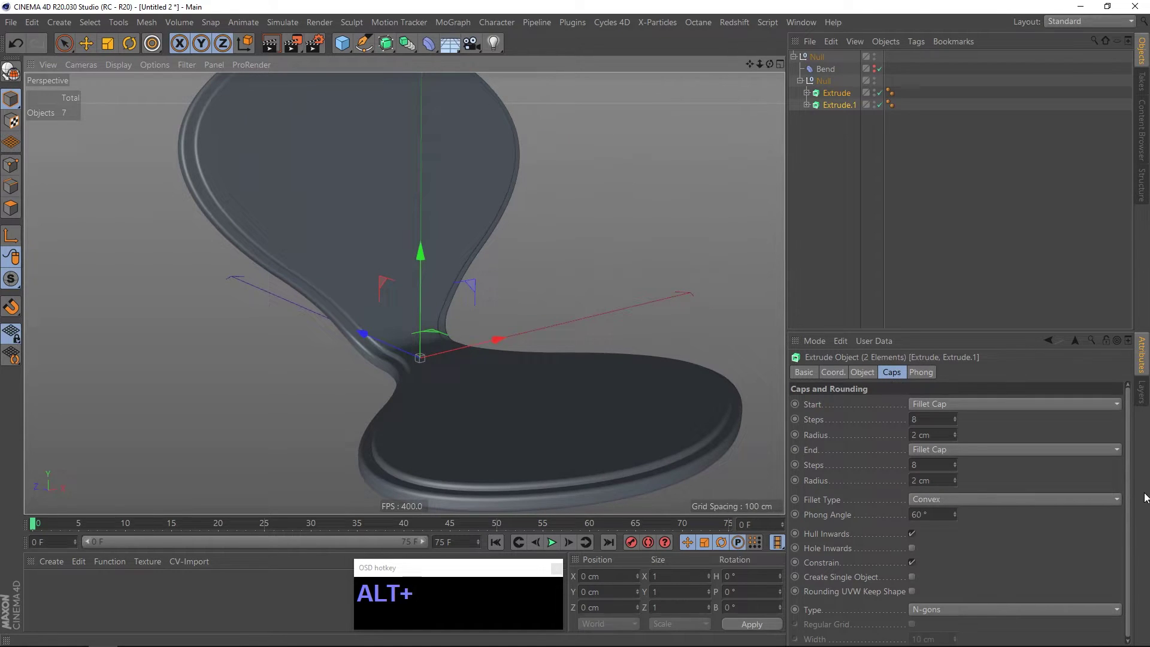
click(1131, 496)
Show wireframe lines and set both caps to Quadrangles with a 10 cm Regular Grid.
key(n)
key(f)
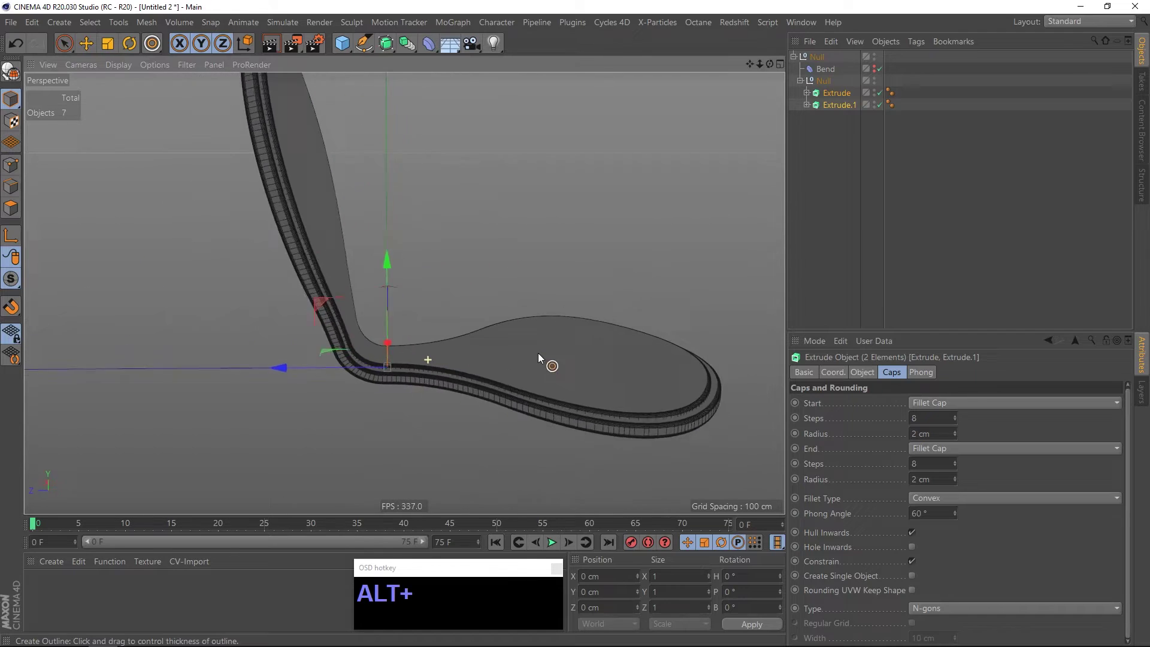
click(963, 610)
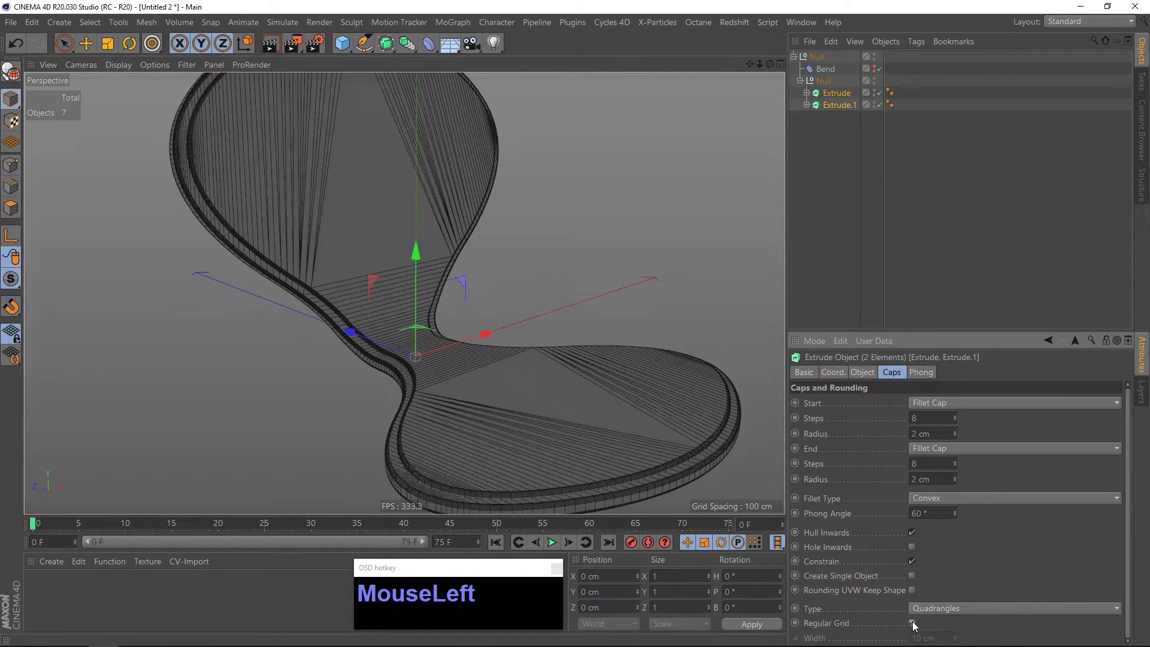
click(484, 392)
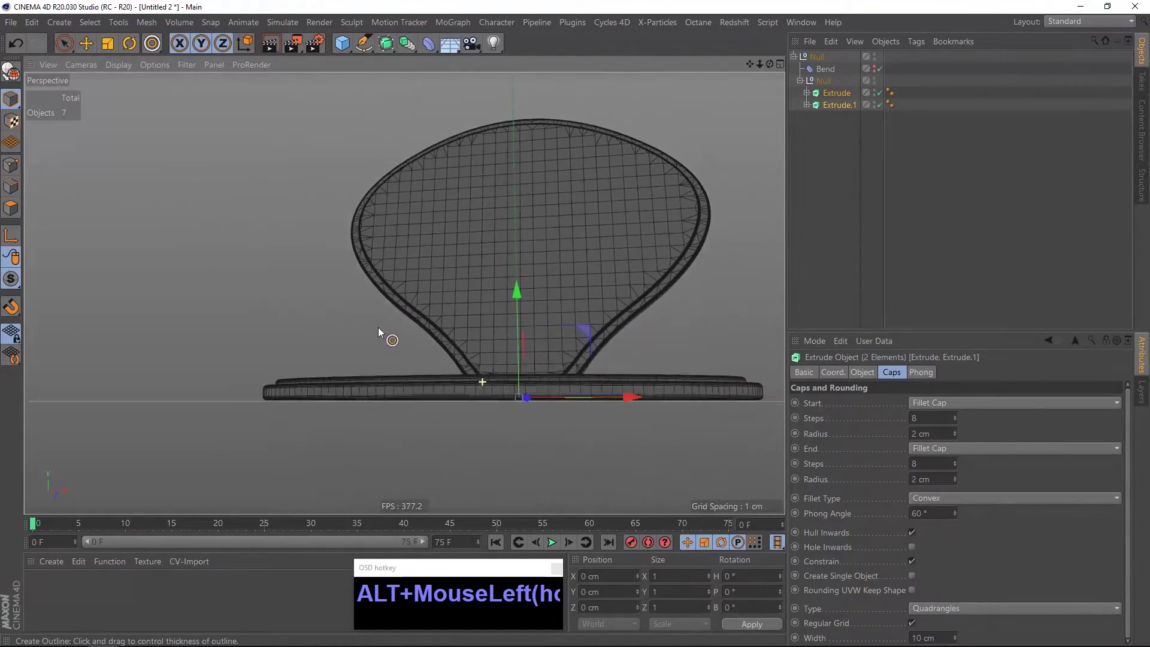
right_click(496, 361)
Select the Null group holding the bent shell pieces and inspect it from around the shell.
click(516, 359)
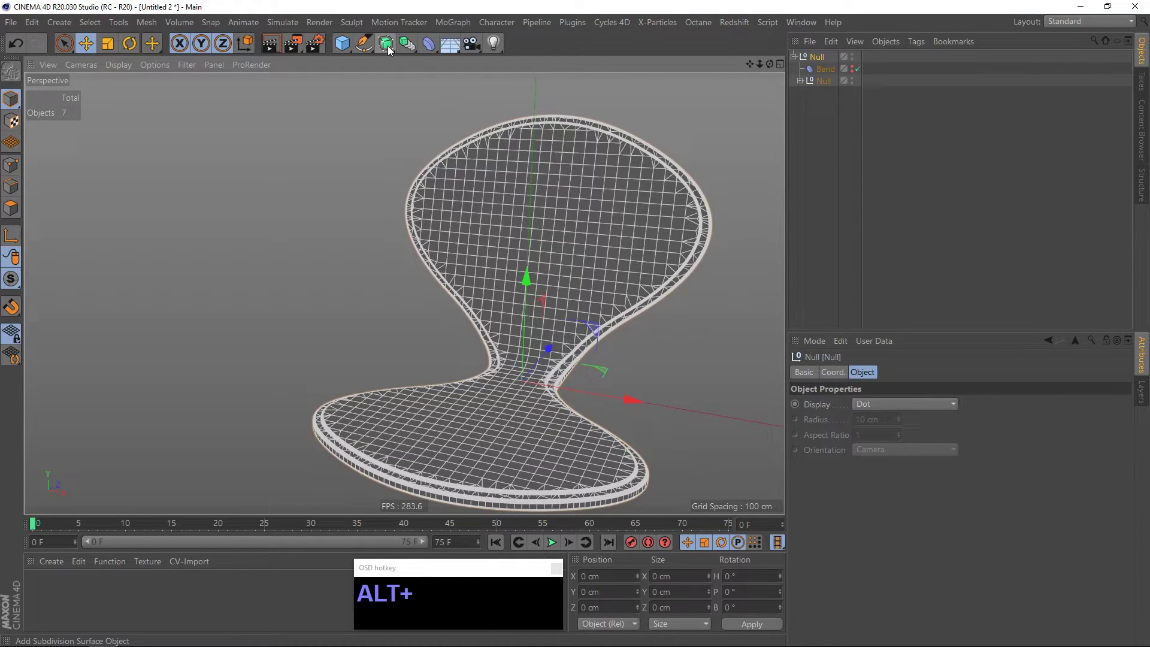
drag(408, 46, 555, 79)
click(635, 208)
click(829, 431)
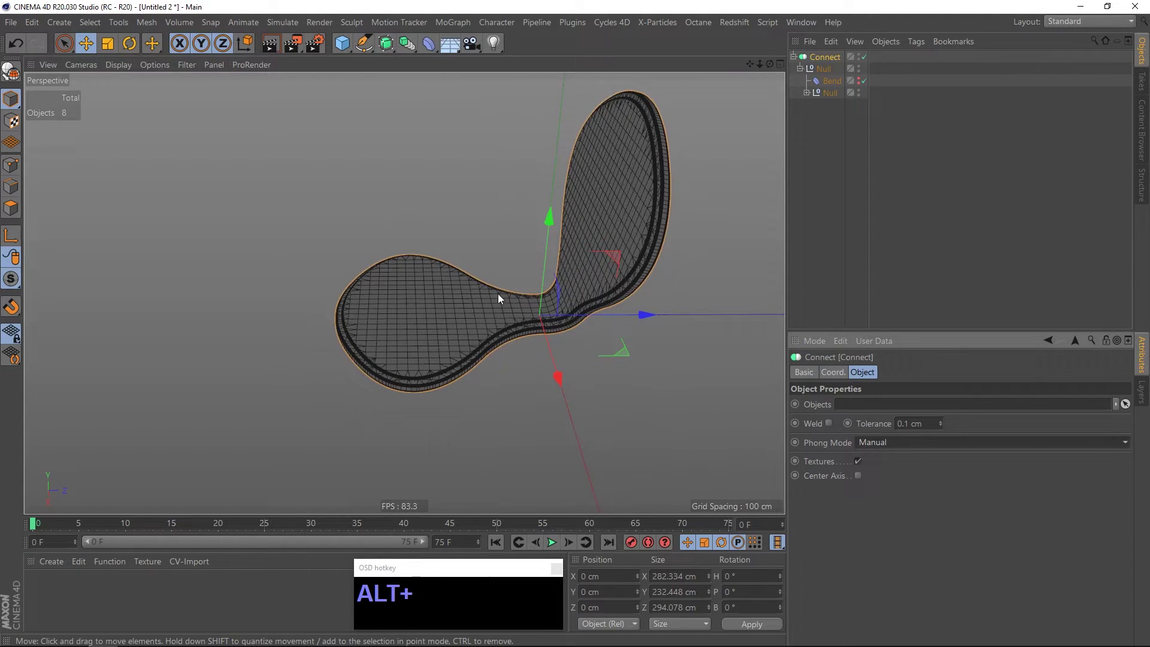
Wrap the shell group in a Connect object with welding off so it shades smoothly.
click(517, 316)
key(alt+n)
key(alt+a)
click(539, 304)
middle_click(550, 258)
Add an FFD deformer under the Connect object and fit its cage to the shell.
click(443, 64)
click(432, 52)
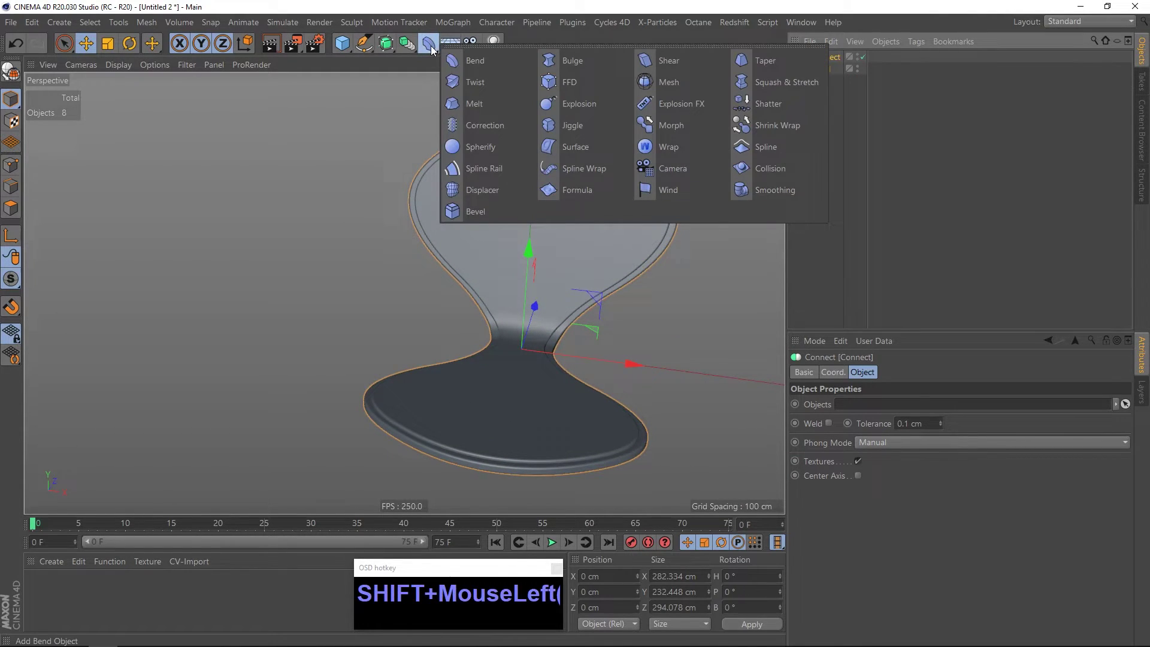
click(824, 76)
click(541, 247)
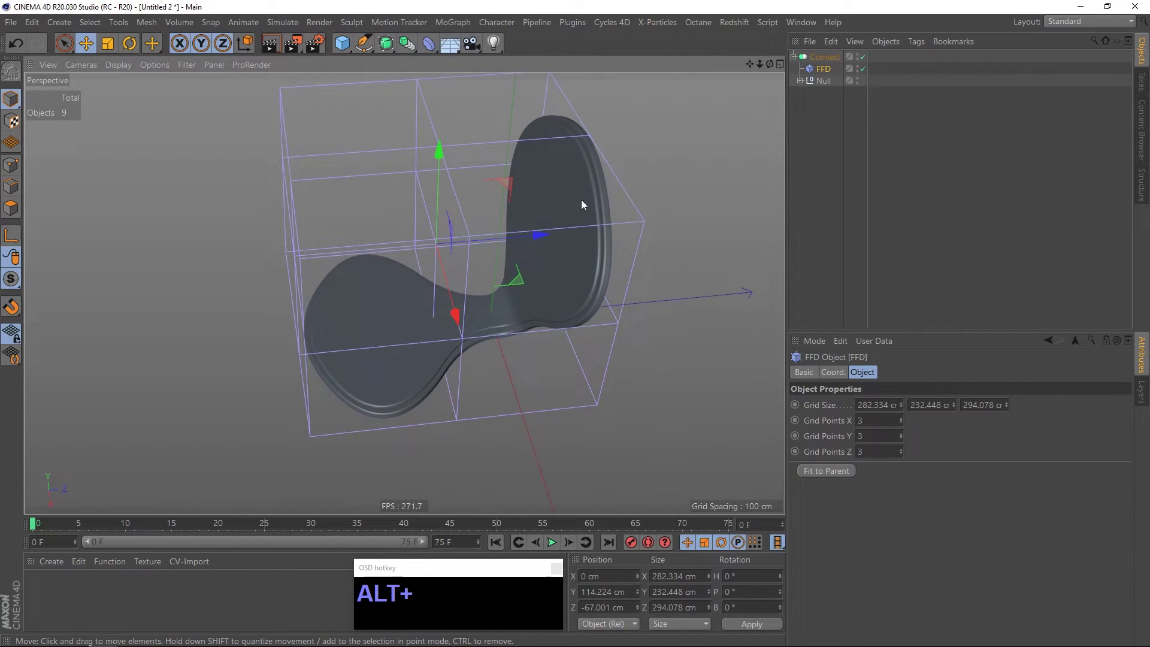
click(16, 171)
middle_click(524, 208)
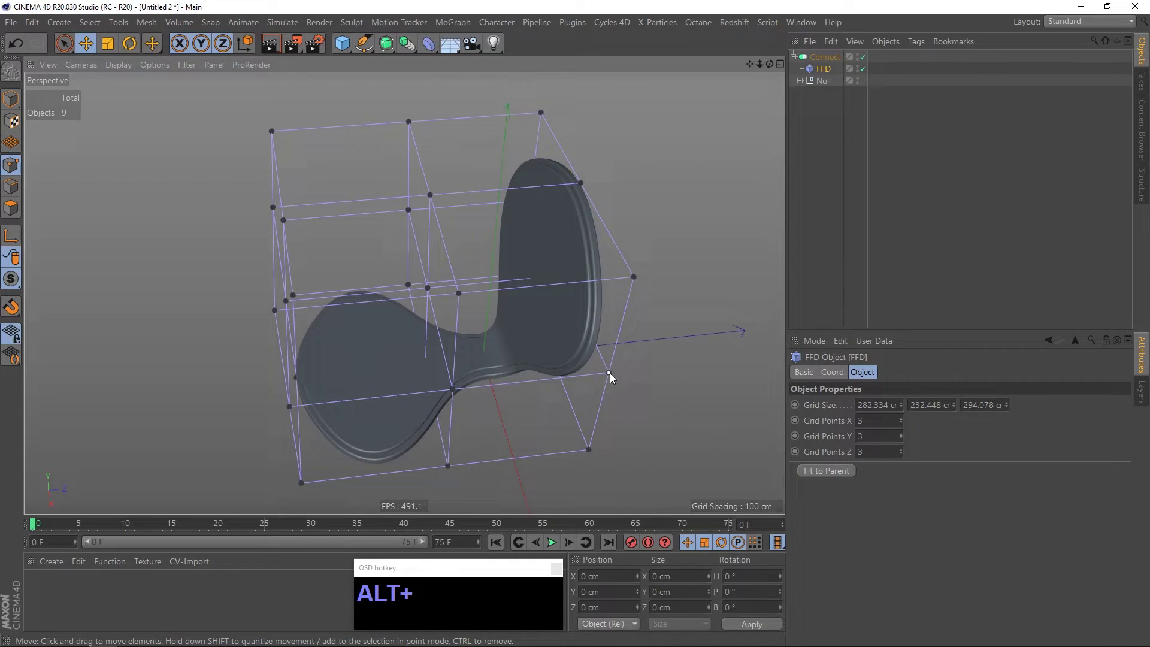
In Points mode, move the backrest rows of cage points to tilt and bend the shell.
click(612, 375)
click(555, 277)
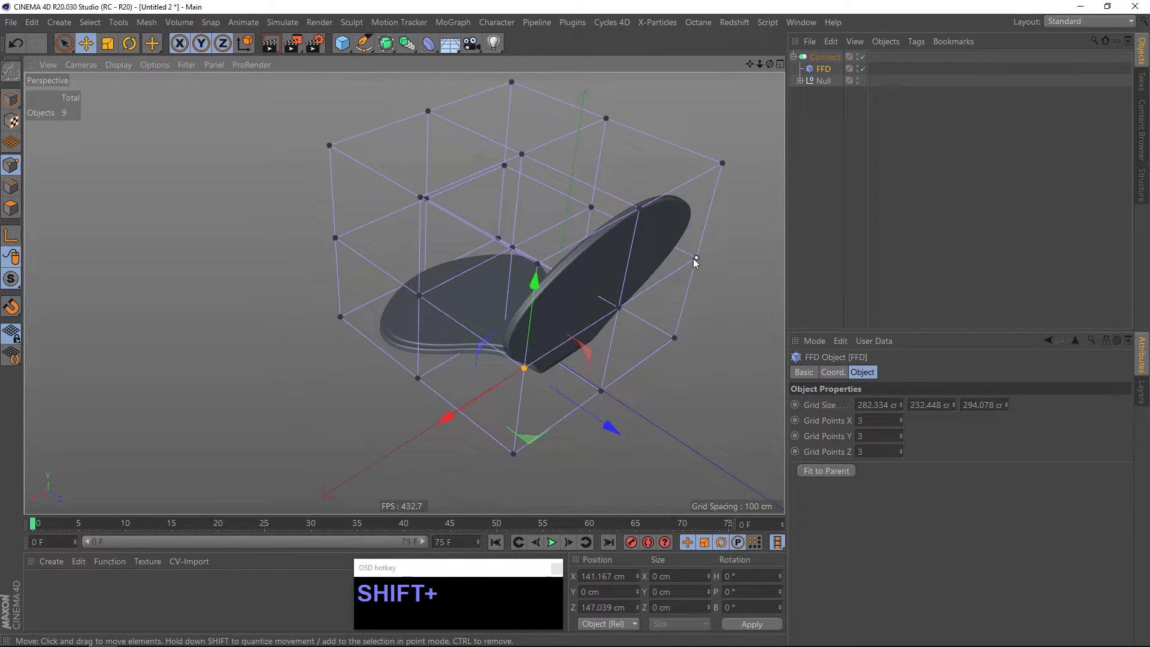
click(593, 316)
drag(728, 299, 610, 290)
click(588, 287)
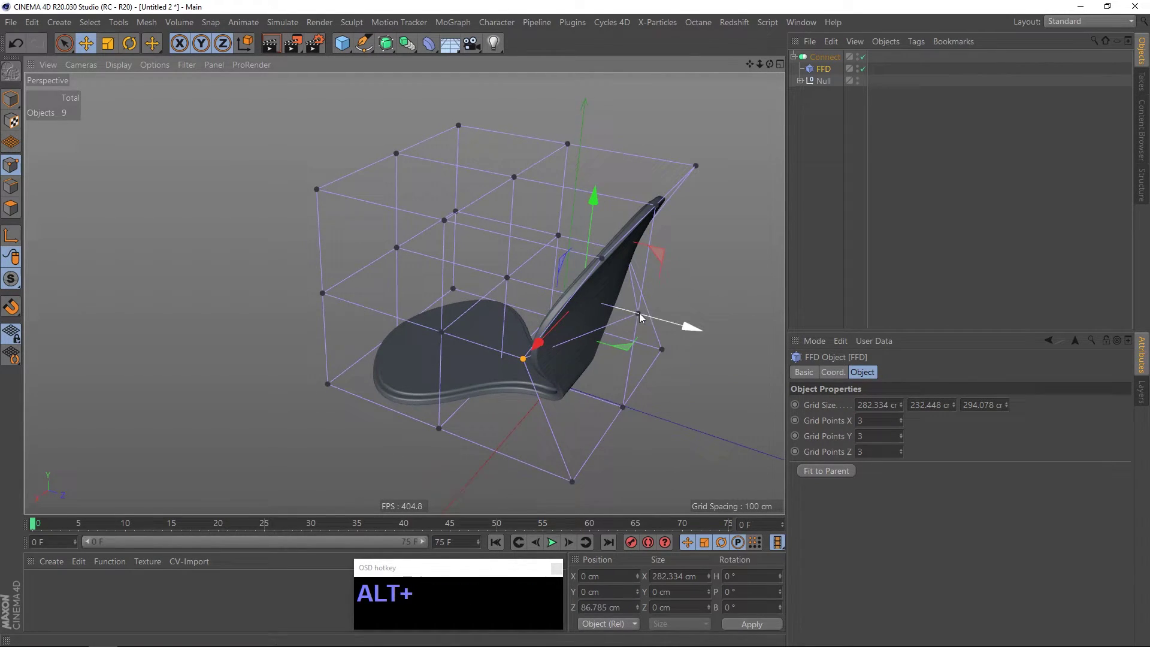
right_click(639, 335)
click(652, 297)
right_click(618, 320)
drag(761, 329, 653, 269)
Scale a selection of cage points to curve the backrest.
click(589, 274)
click(510, 325)
click(616, 381)
click(339, 306)
key(shift+t)
drag(554, 363, 464, 310)
Pull the two top corner cage points inward to narrow the backrest top, checking the curve.
click(474, 316)
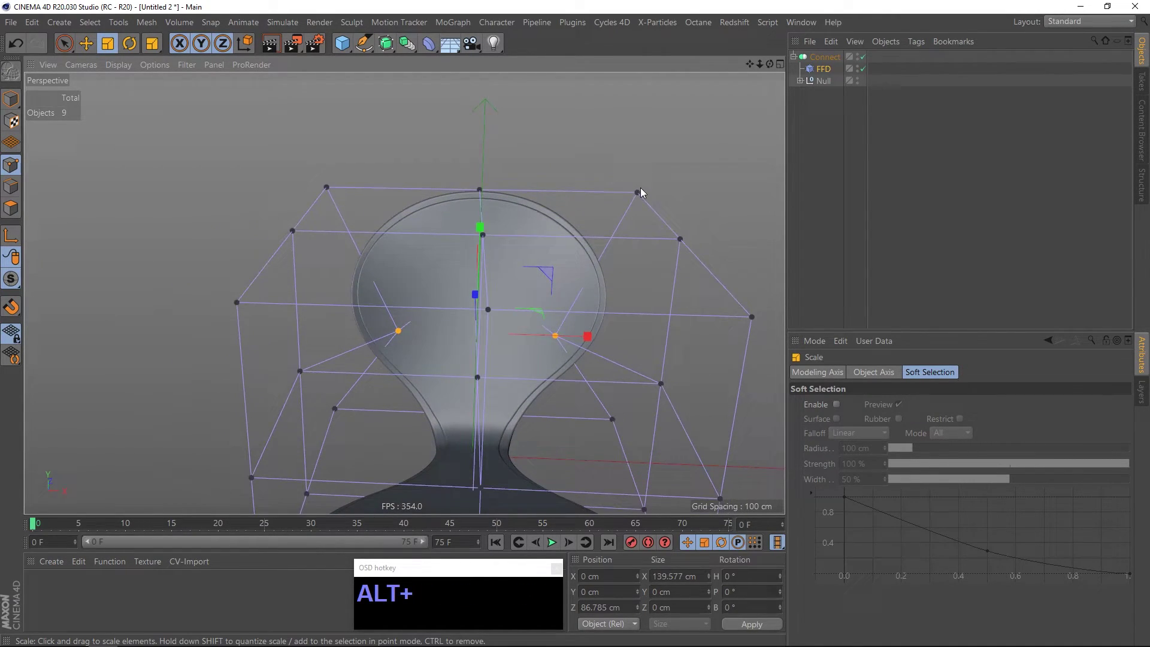
click(640, 194)
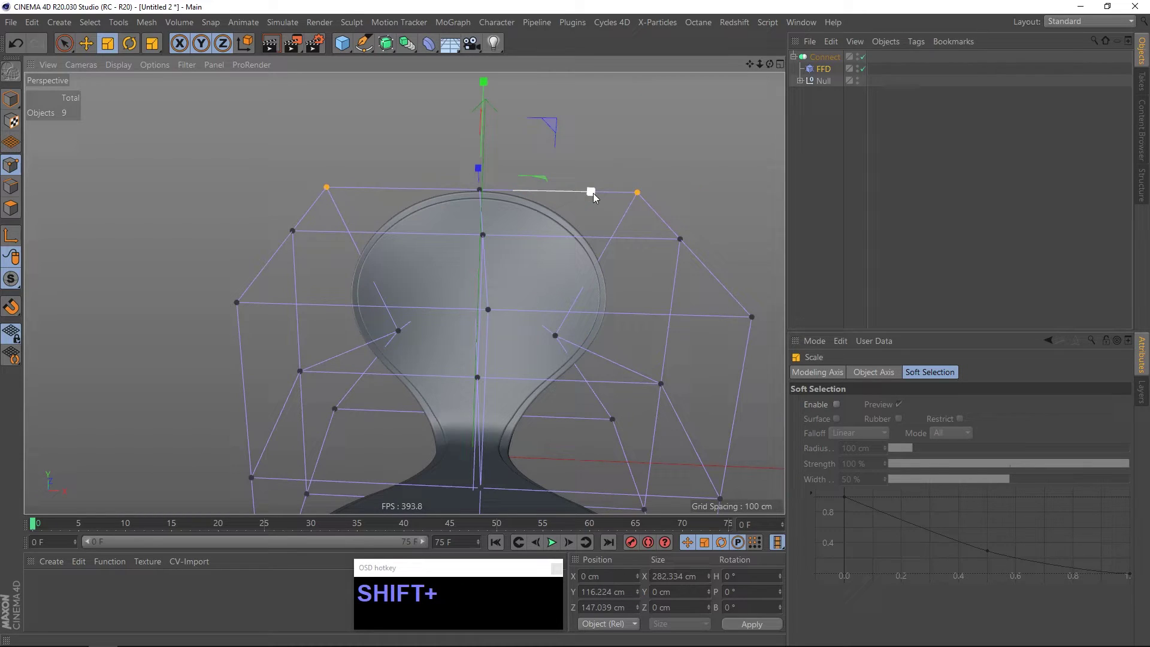
drag(595, 194, 535, 222)
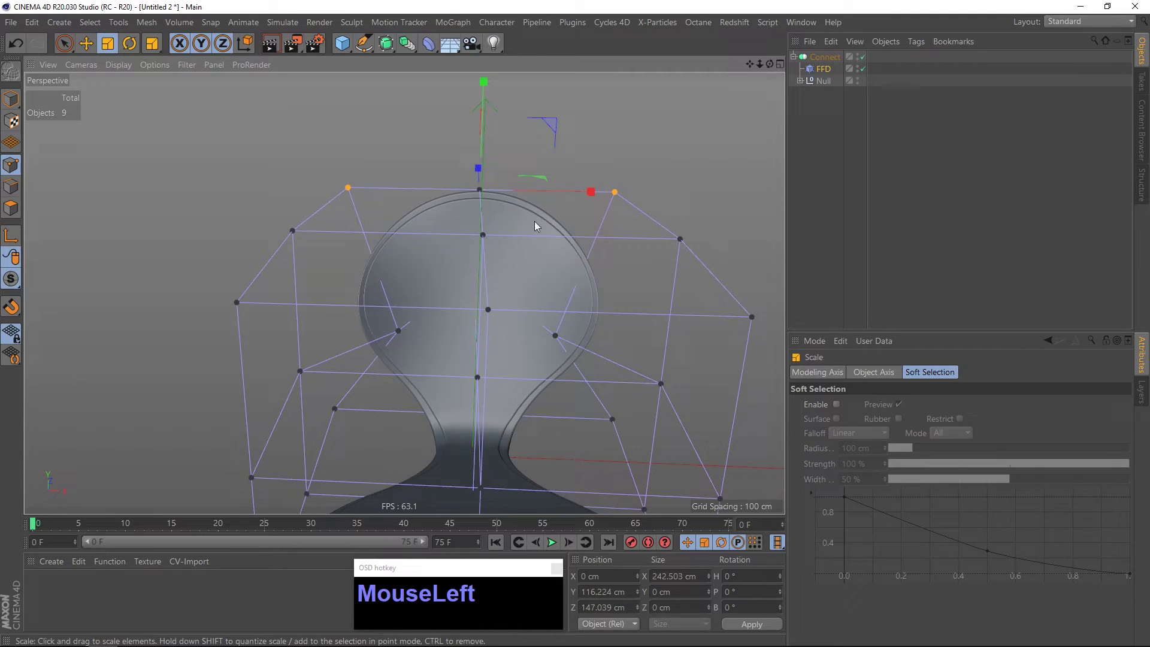
drag(505, 258, 570, 255)
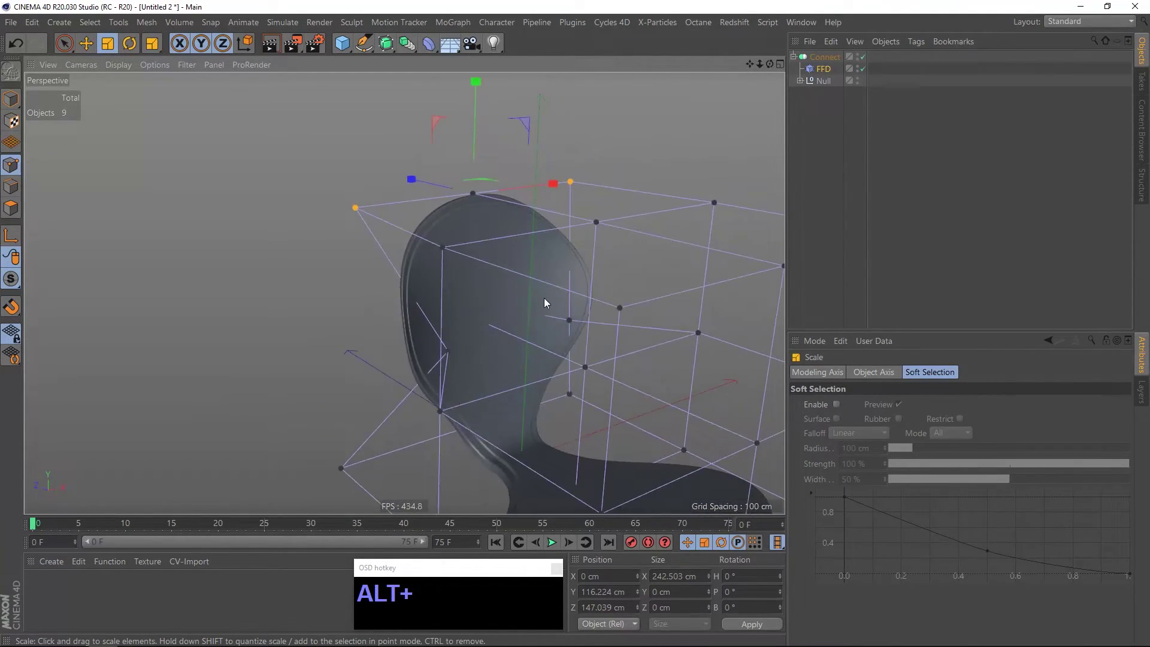
drag(455, 365, 511, 355)
Select the cage points along the seat edge for the next reshaping.
click(332, 365)
click(429, 313)
click(449, 267)
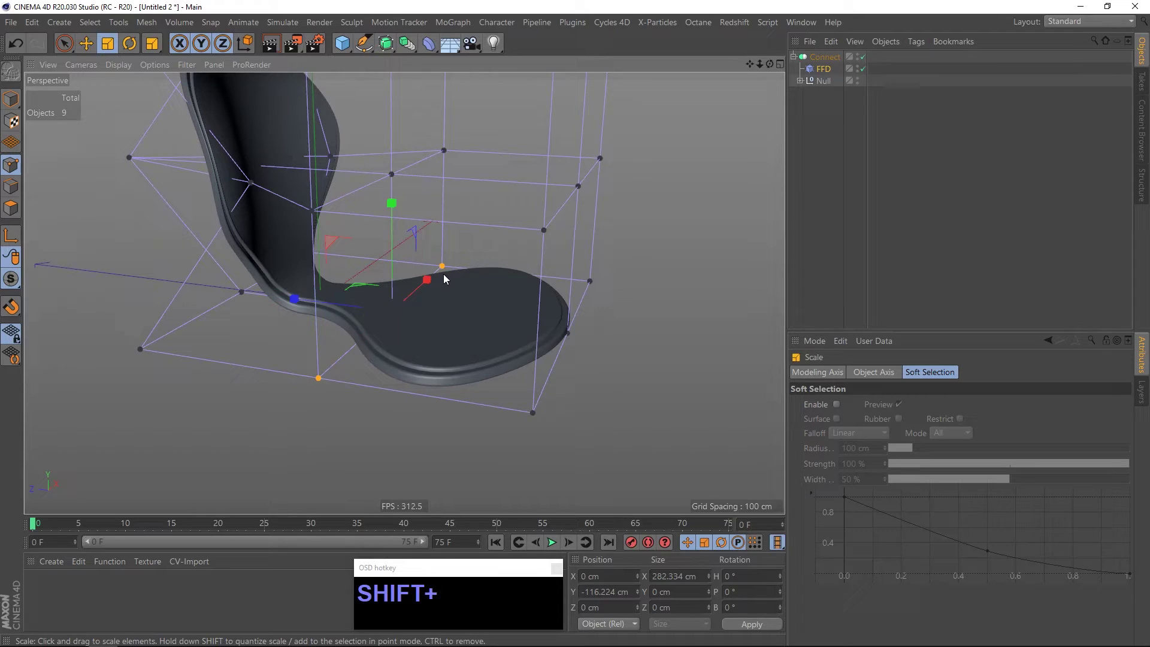
Set the FFD Grid Points Z to 4 and select the new seat row of cage points to bend the seat.
key(shift+e)
click(396, 222)
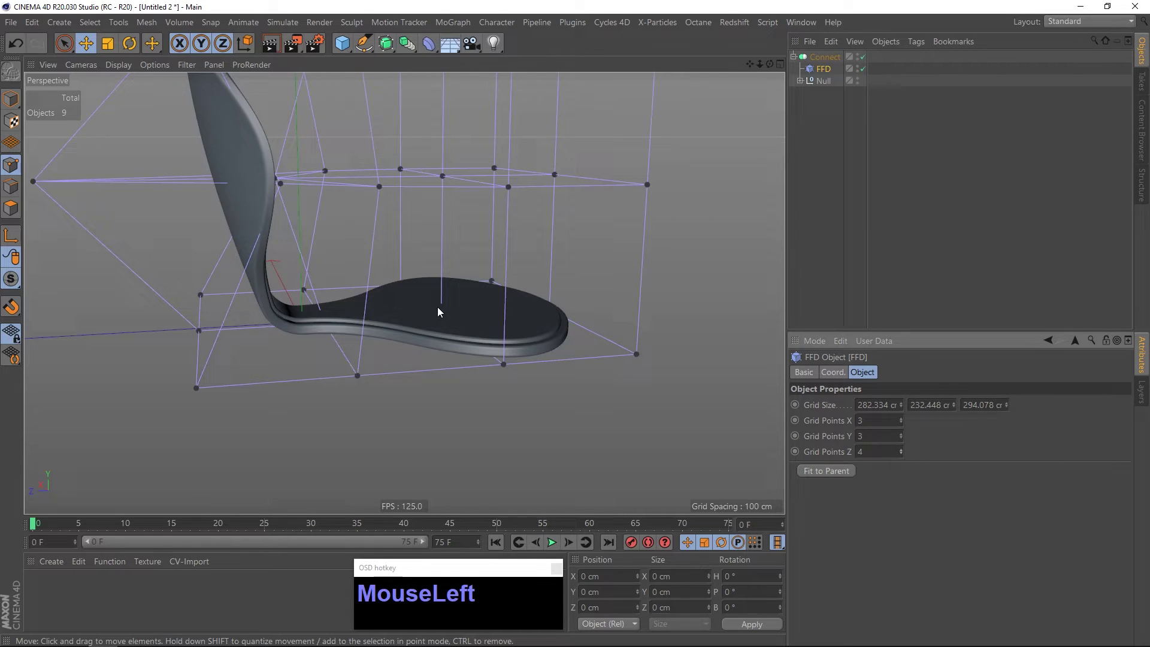
click(442, 313)
click(464, 376)
click(482, 323)
click(633, 273)
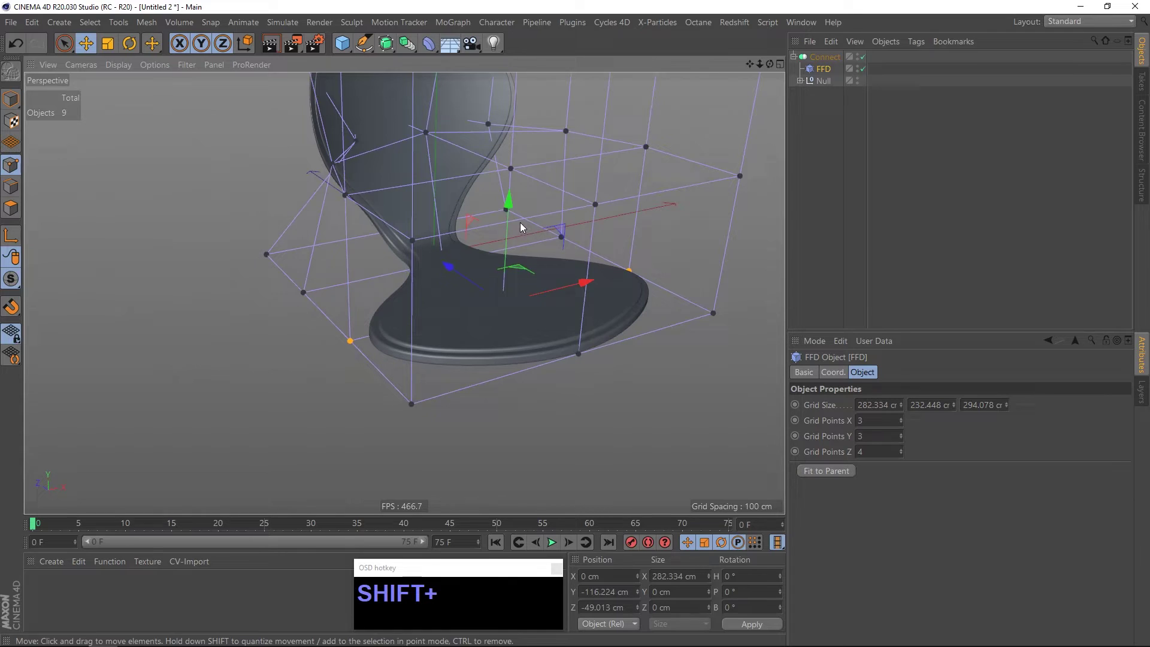
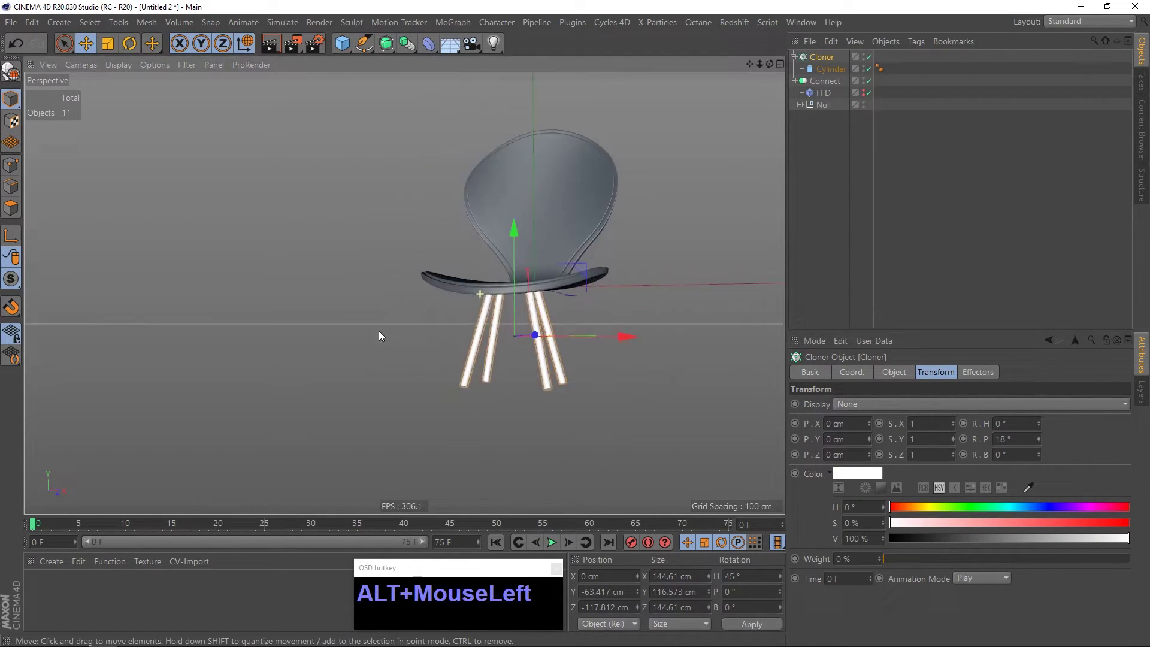
Set the Radial Cloner leg count to 4, then add a Taper deformer to the leg cylinder and adjust its strength.
double_click(548, 299)
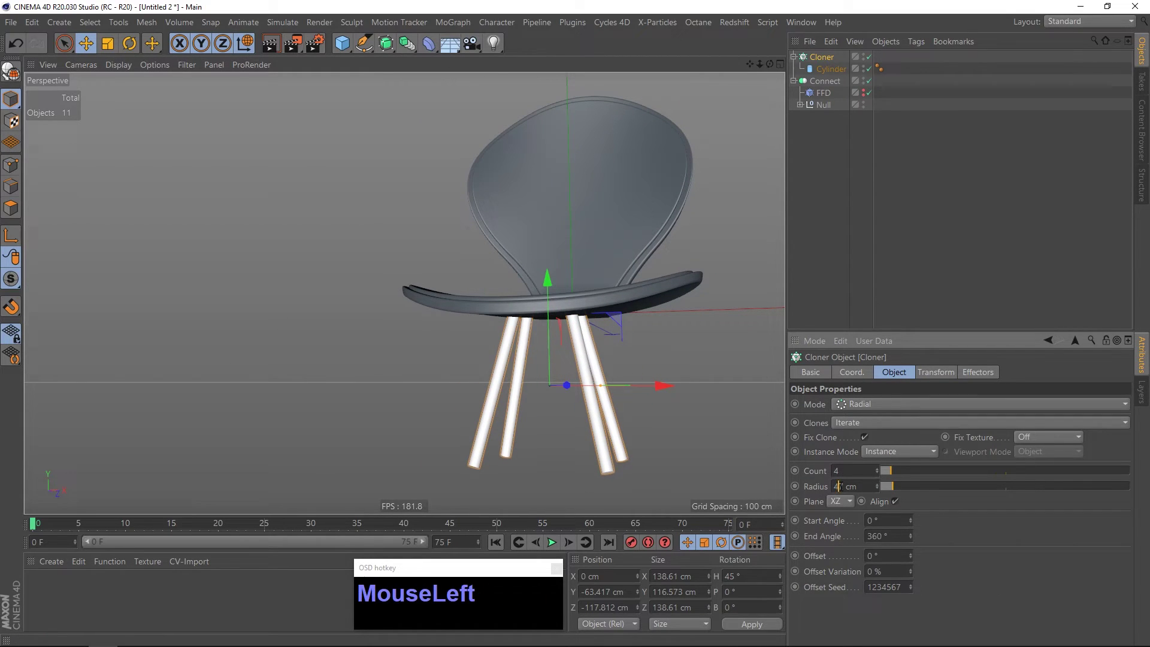
key(KP_4)
key(ctrl+z)
click(634, 293)
right_click(587, 305)
click(558, 309)
click(831, 71)
click(838, 85)
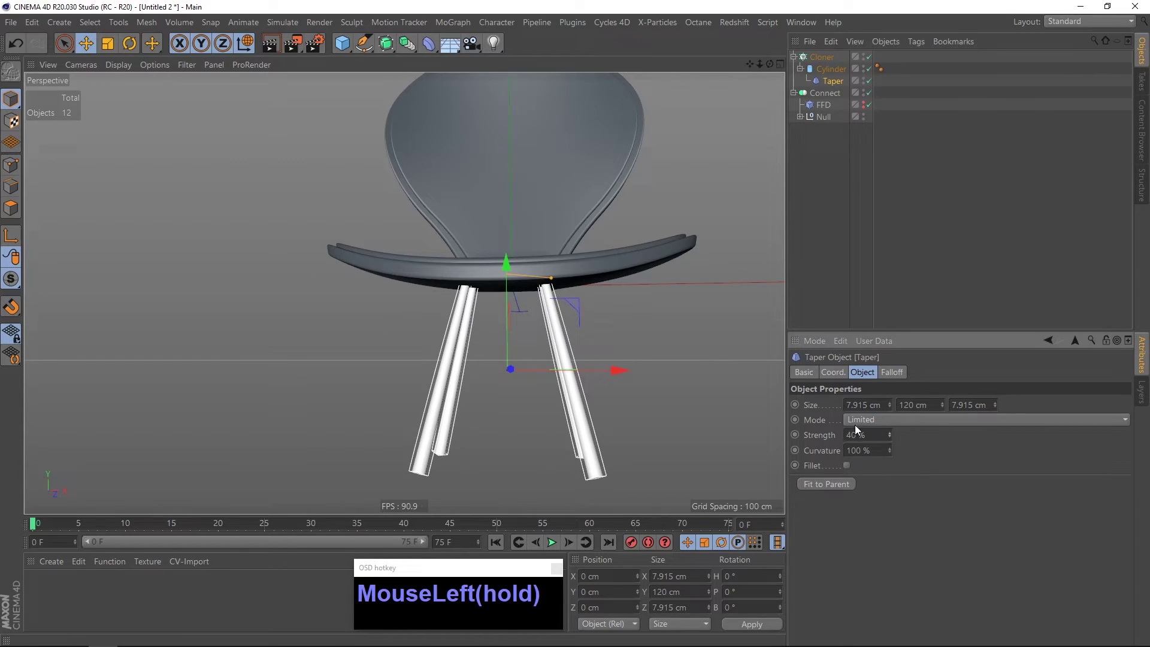
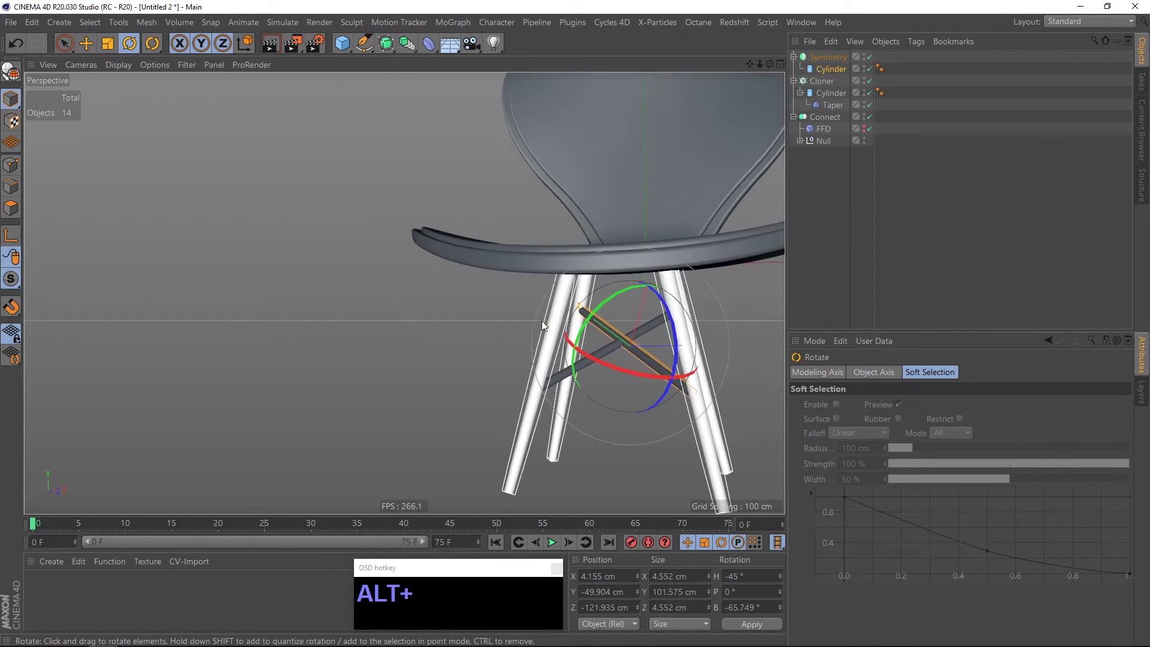
Select the brace cylinder under the Symmetry object and go to the Plugins menu for the Poliigon Material Converter.
click(705, 354)
click(606, 288)
right_click(609, 289)
middle_click(576, 298)
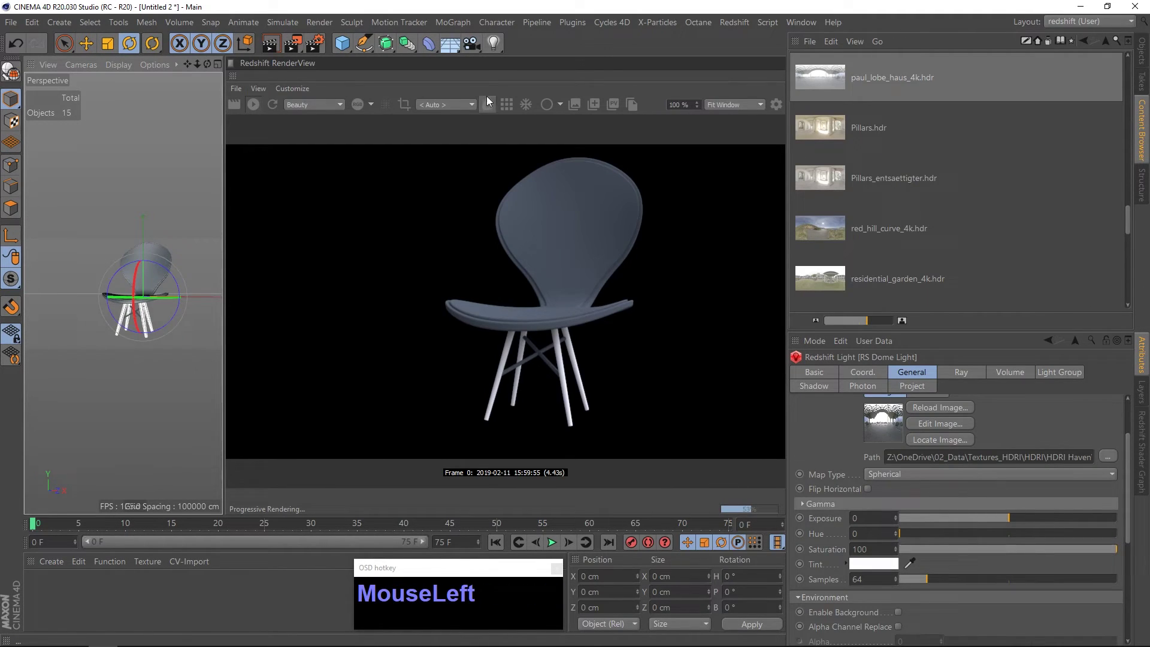
click(570, 34)
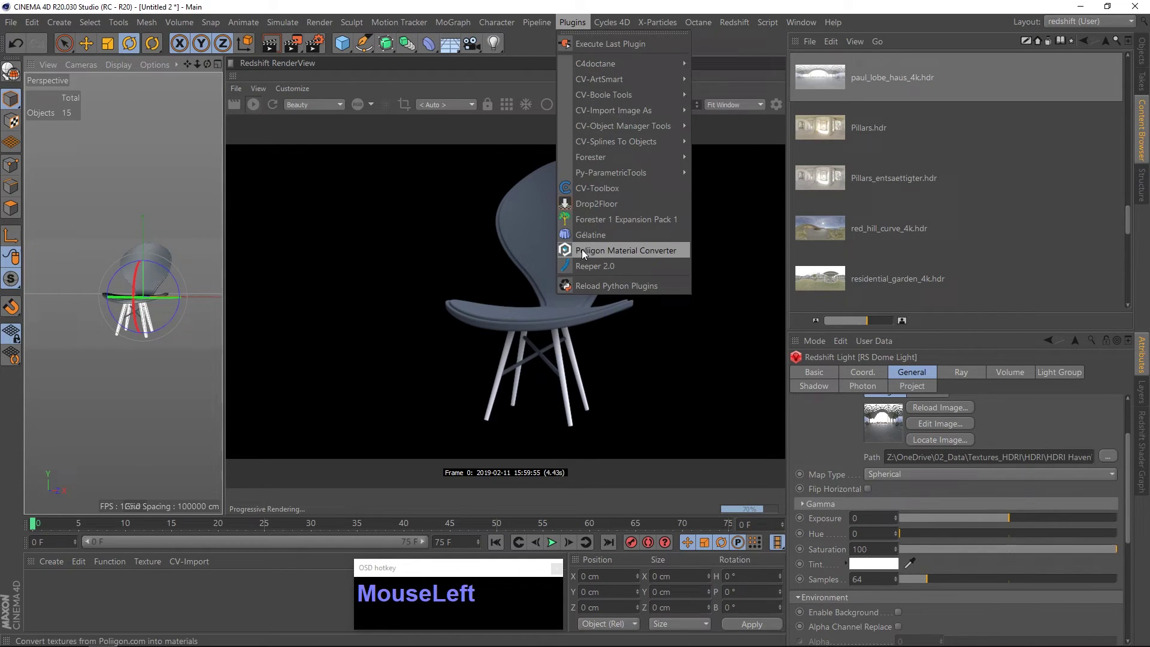